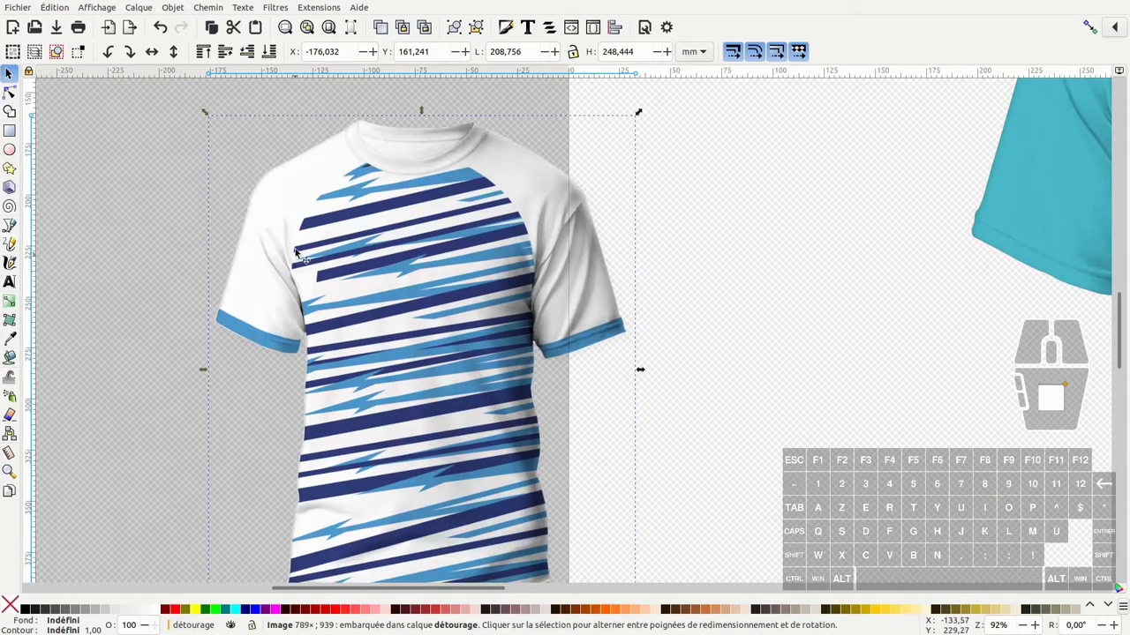
- Move the striped jersey photo over the teal shirt and line it up
middle_click(681, 245)
left_click(180, 269)
middle_click(651, 171)
middle_click(650, 175)
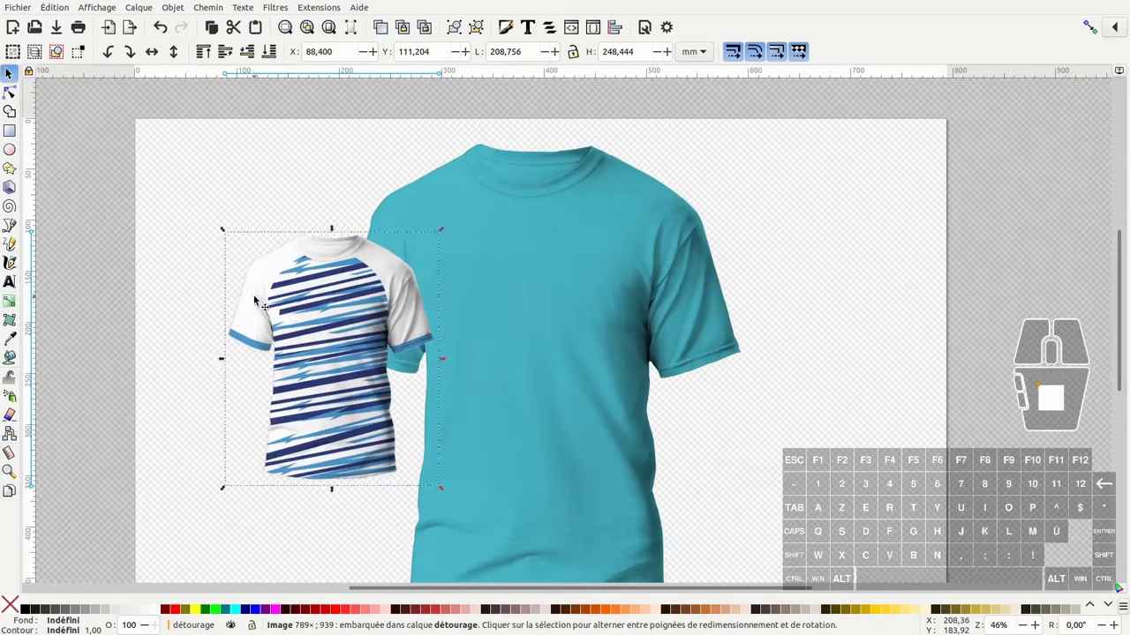
left_click_drag(300, 300, 505, 301)
middle_click(559, 333)
left_click_drag(621, 340, 677, 346)
left_click(570, 270)
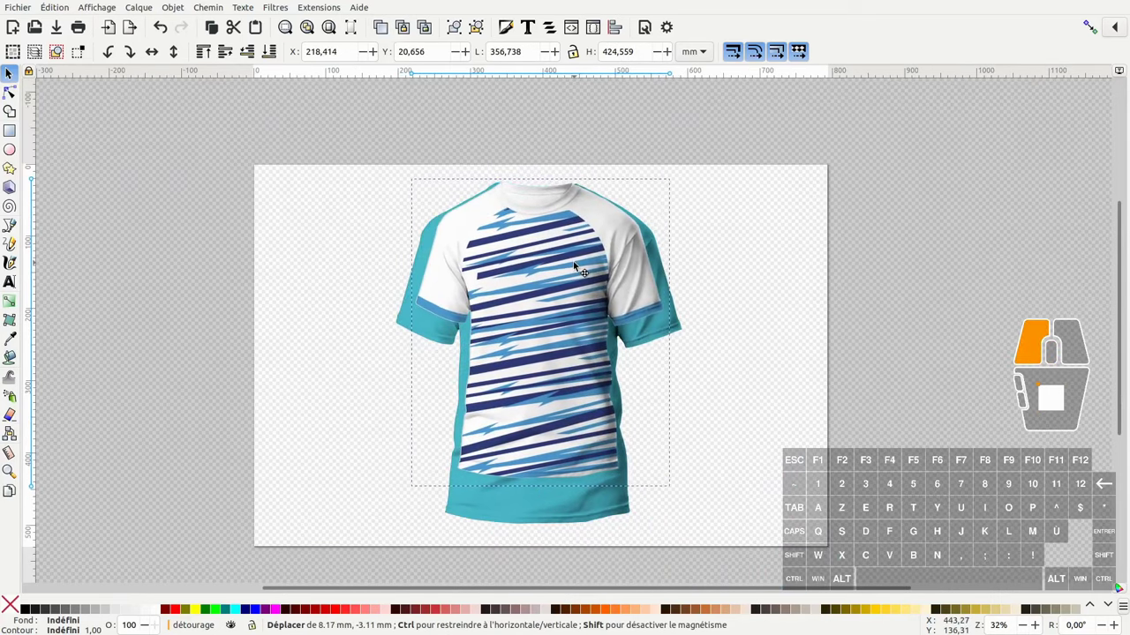
middle_click(546, 197)
scroll("up", 3)
middle_click(545, 197)
middle_click(545, 198)
middle_click(579, 280)
- Adjust the jersey photo's rotation, then enlarge it to about 116% so it covers the teal shirt
left_click(512, 272)
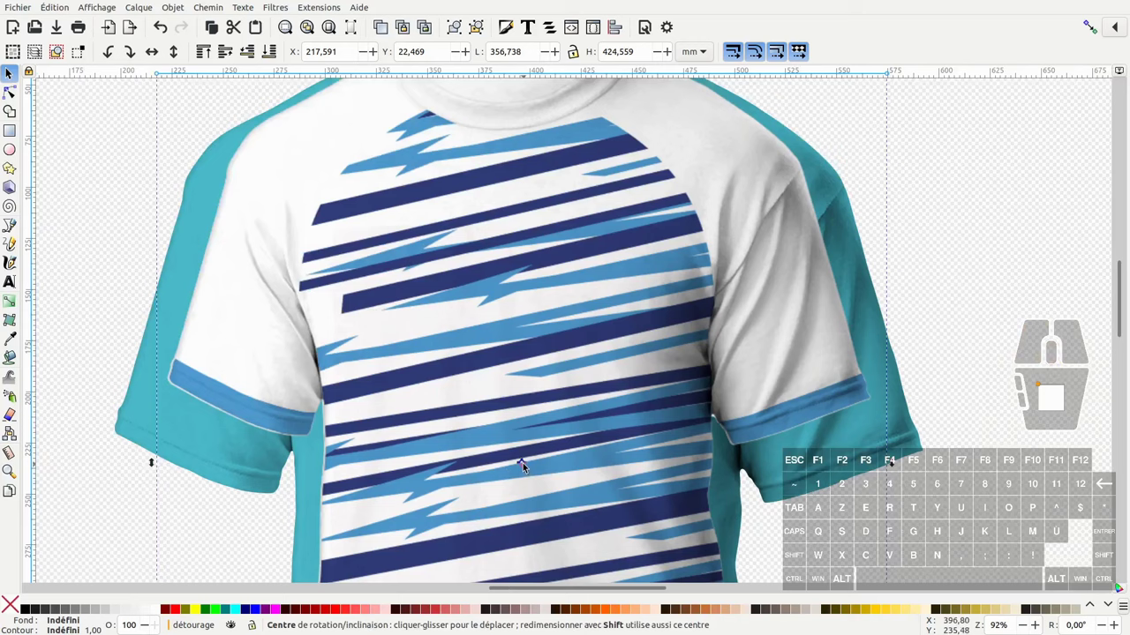
left_click_drag(530, 469, 525, 127)
middle_click(529, 133)
left_click_drag(526, 233, 523, 166)
middle_click(561, 439)
middle_click(547, 395)
left_click(542, 286)
middle_click(559, 282)
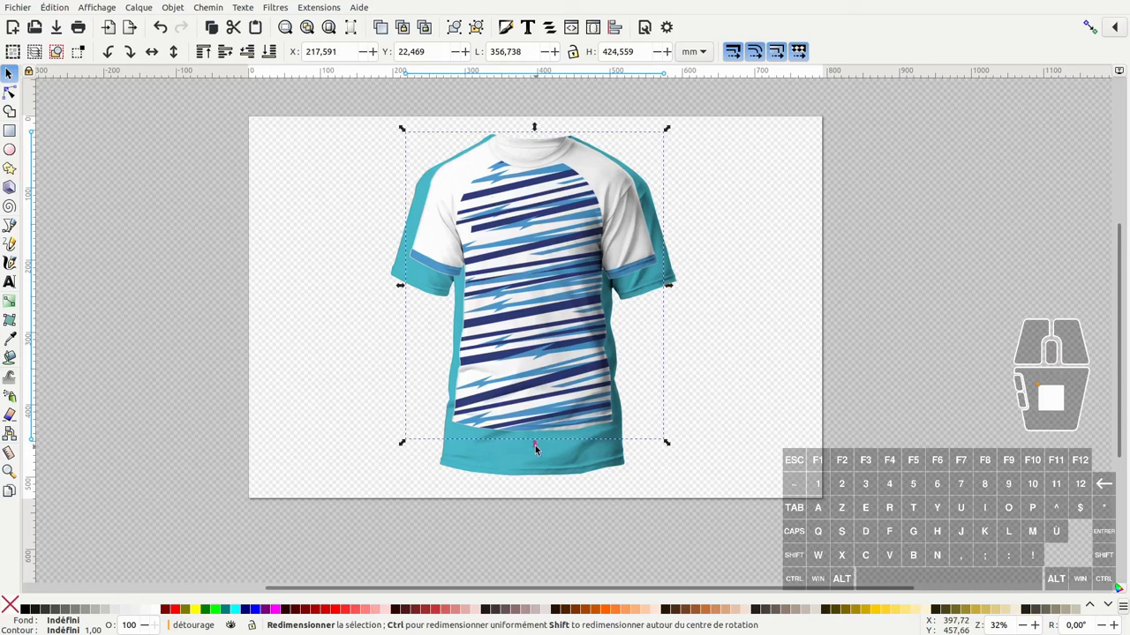
left_click_drag(543, 451, 555, 498)
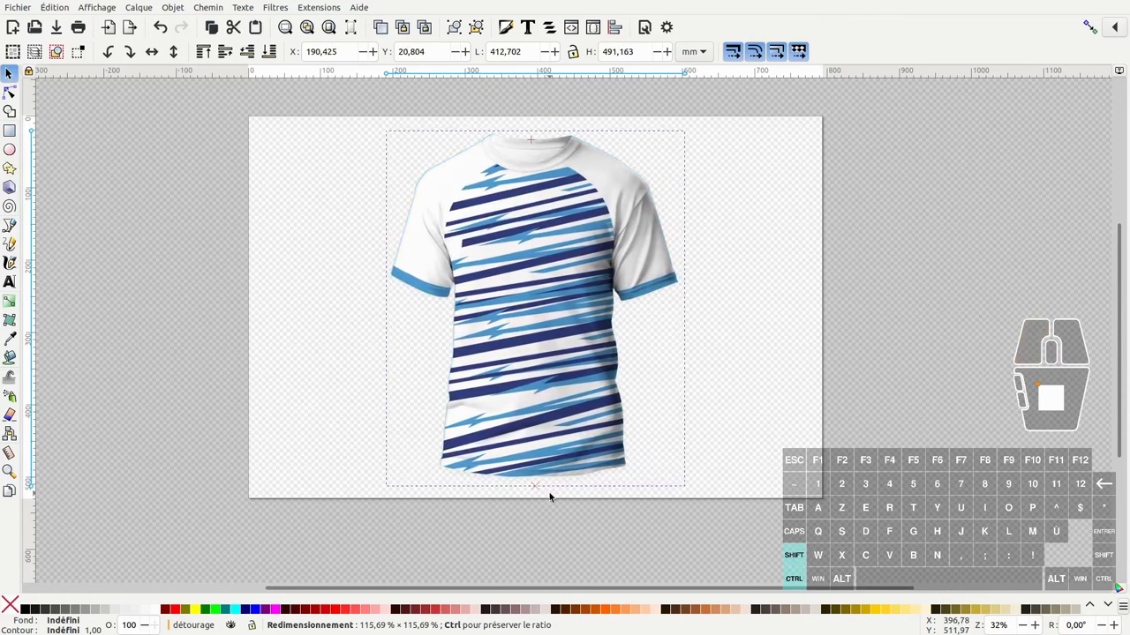
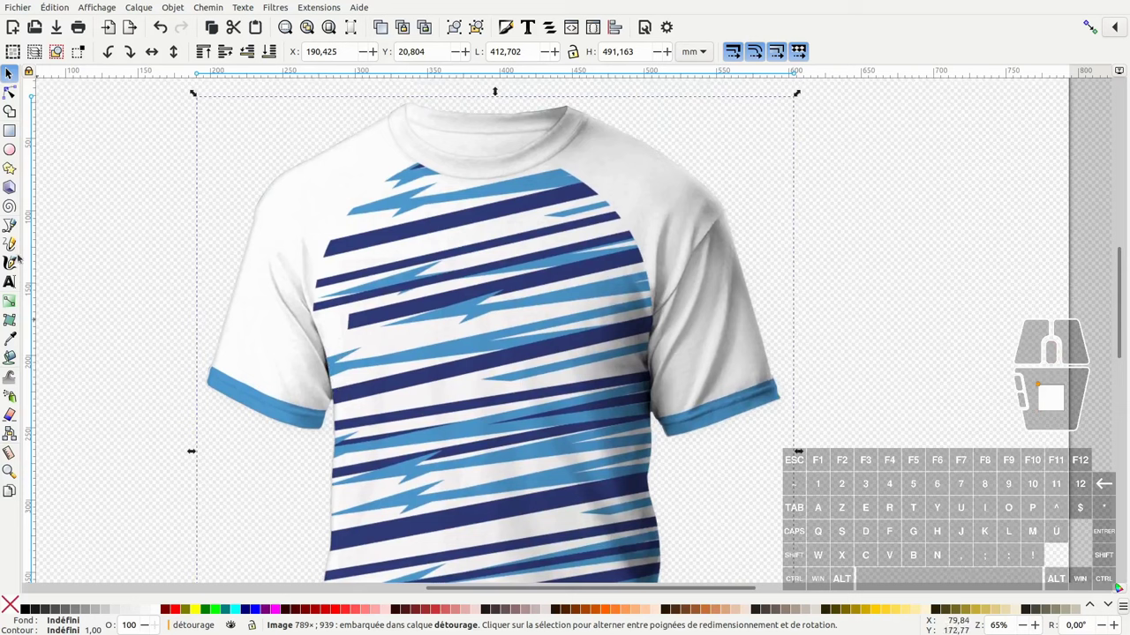
- Trace a closed Bezier outline path around the jersey's silhouette
left_click(15, 225)
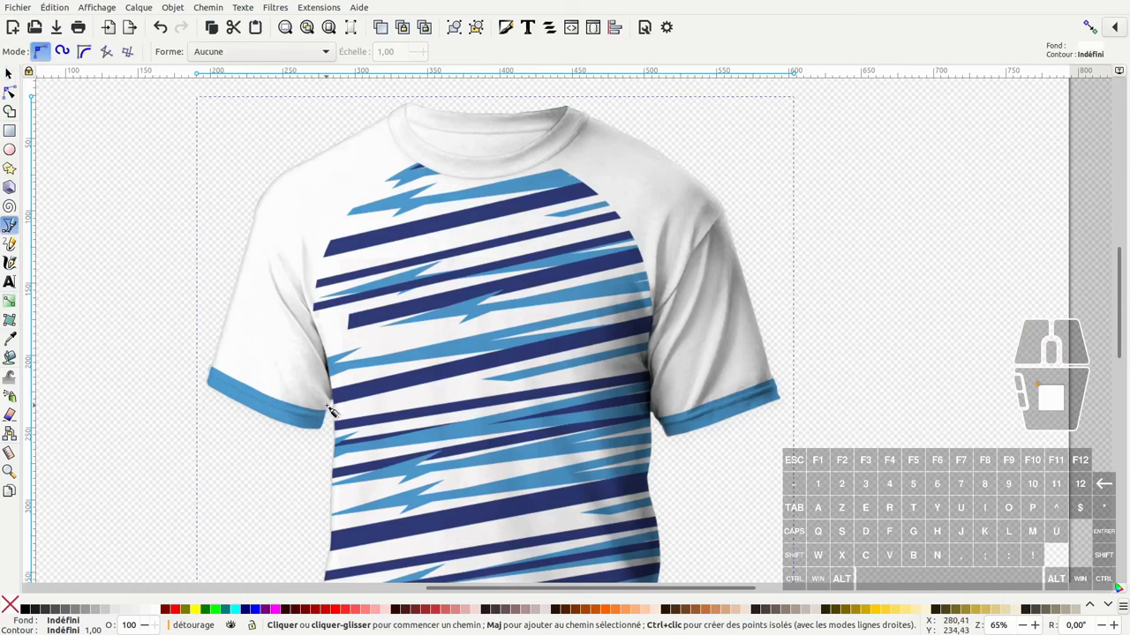
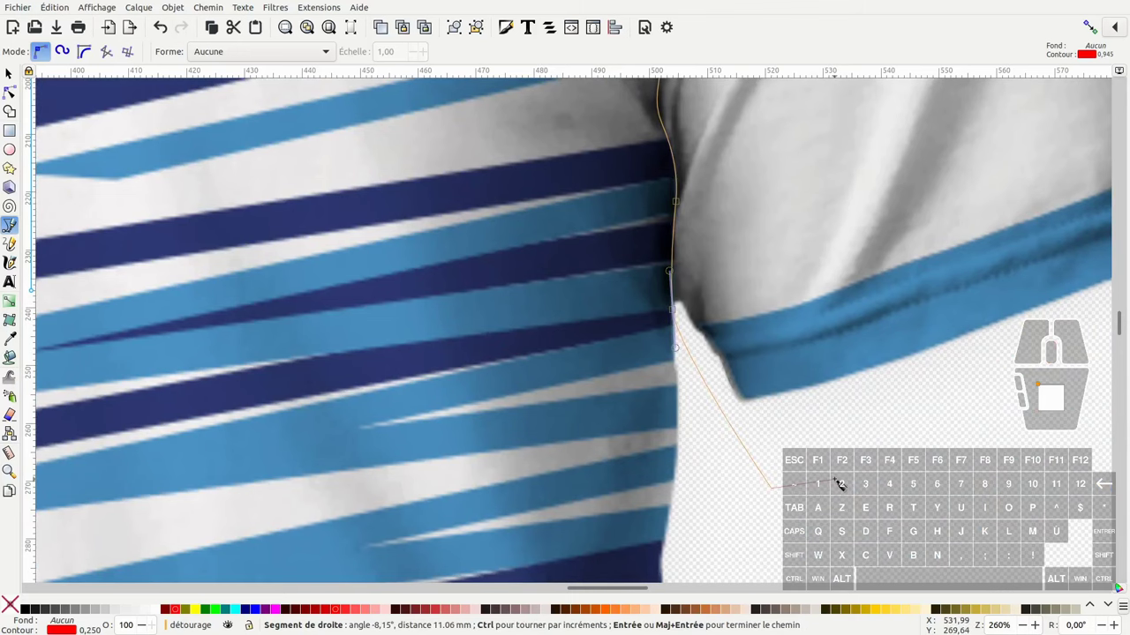
key("Return")
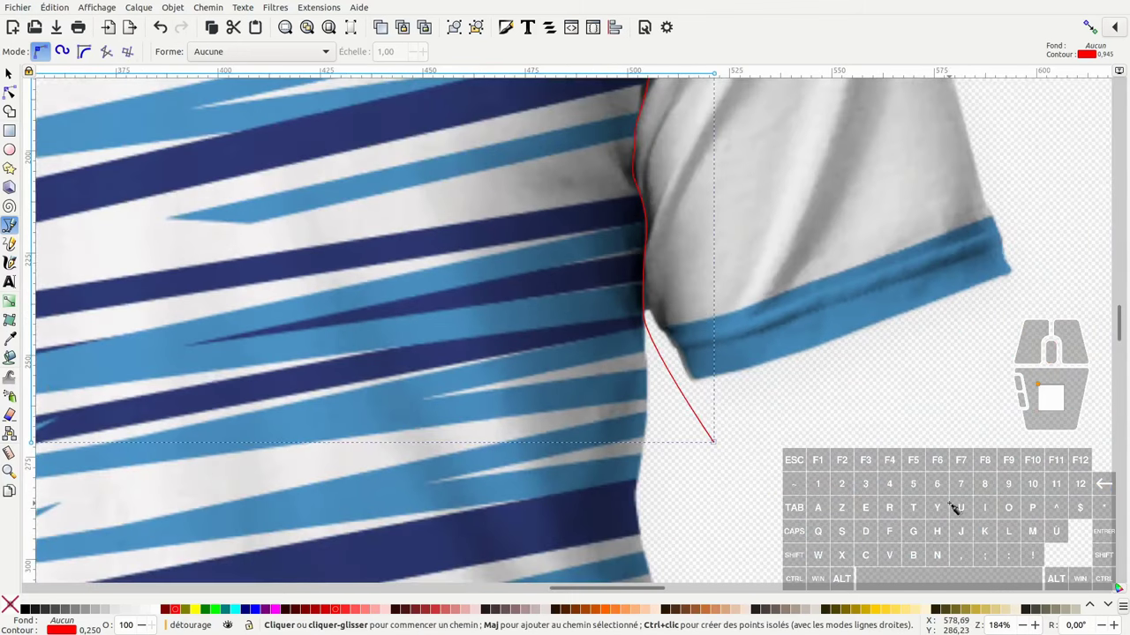
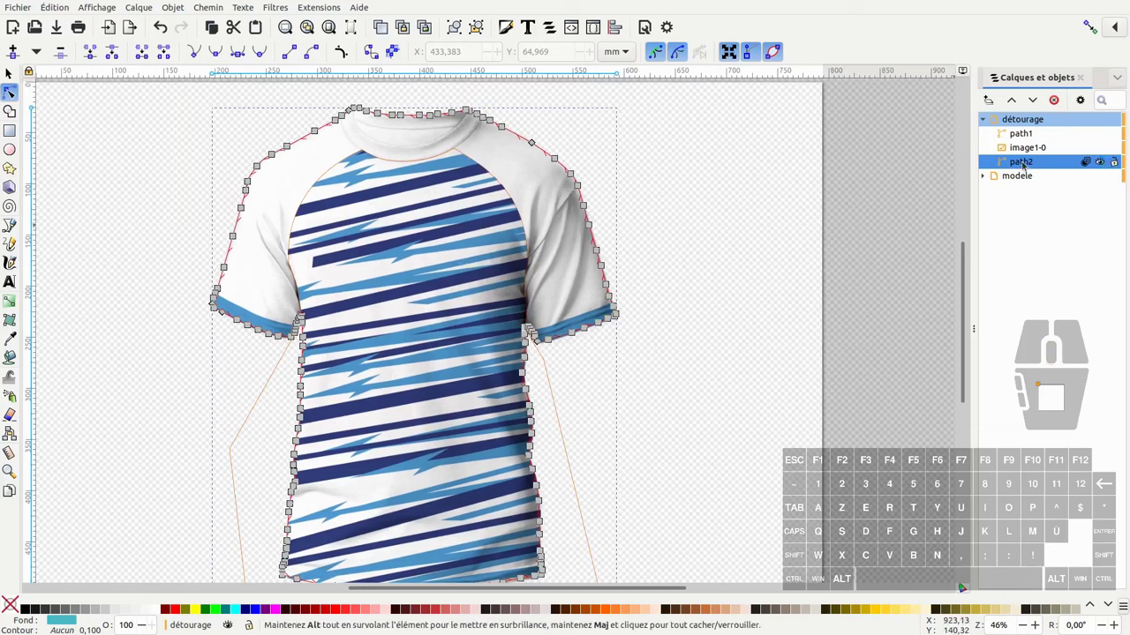
- Bring up the actions for the traced outline path2 in Layers and Objects
right_click(1027, 165)
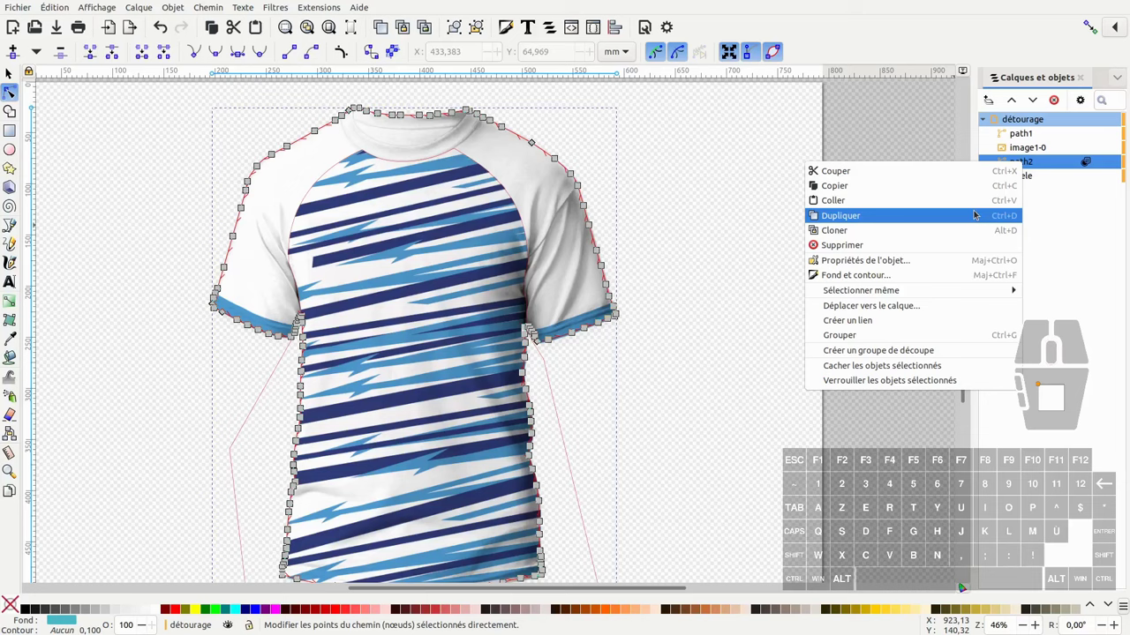
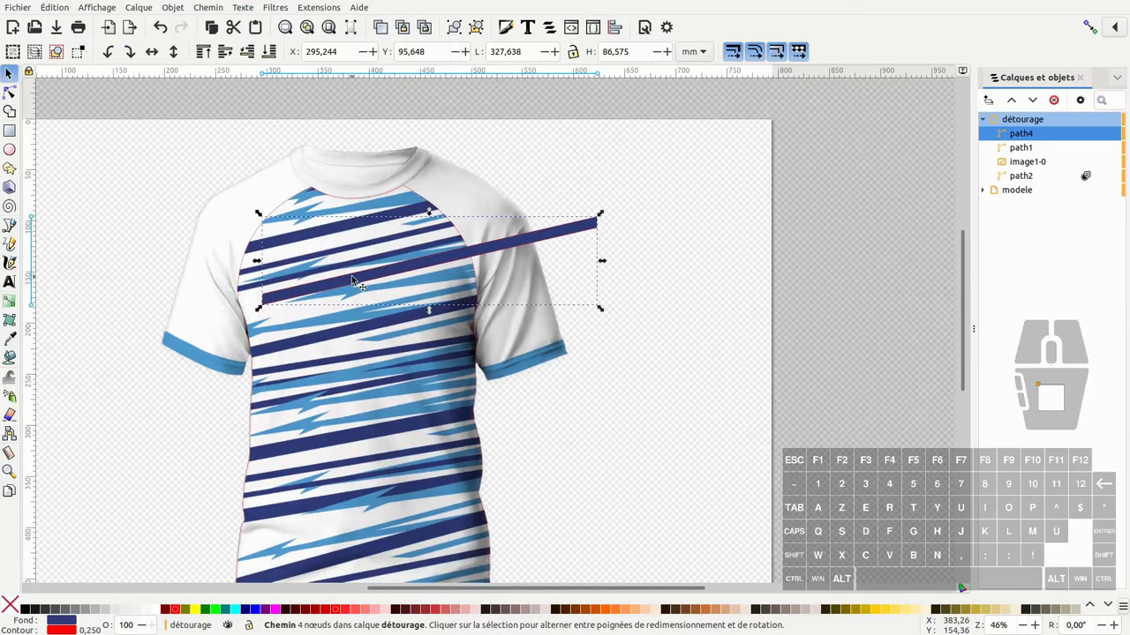
- Park the dark stripe beside the jersey, draw a closed zigzag light-blue stripe, and reselect the dark stripe for cloning
left_click_drag(358, 282, 341, 323)
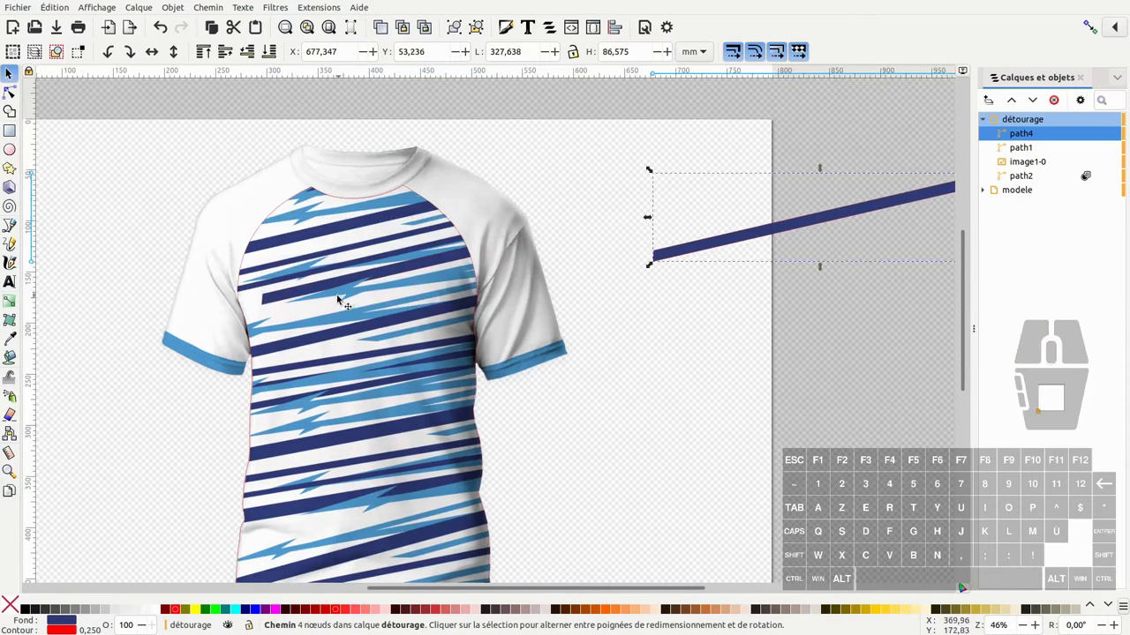
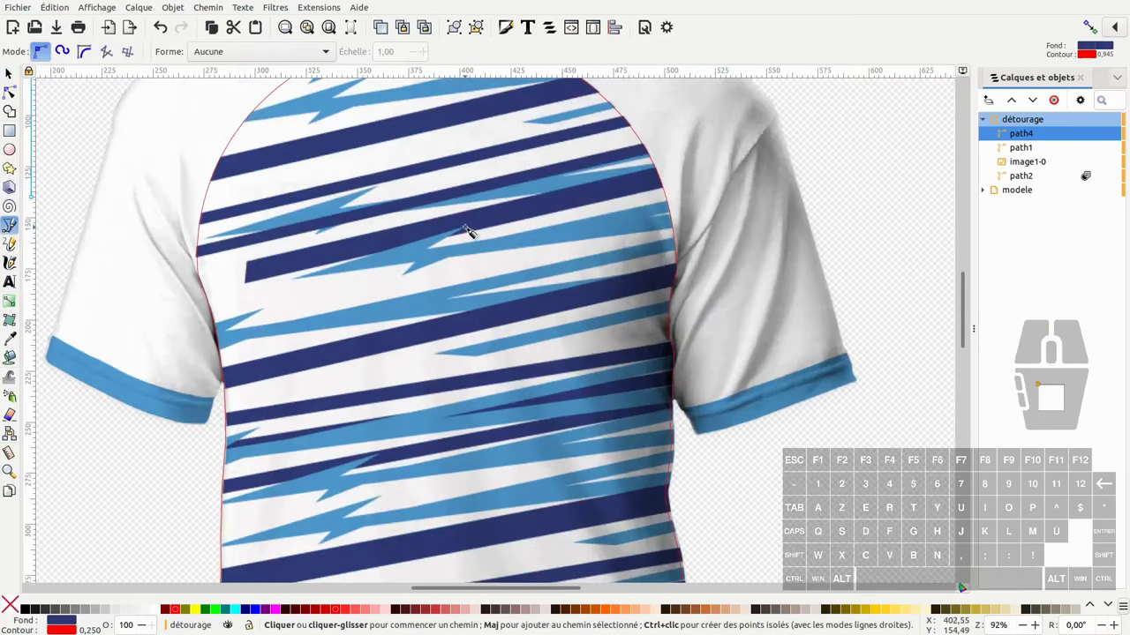
left_click(474, 226)
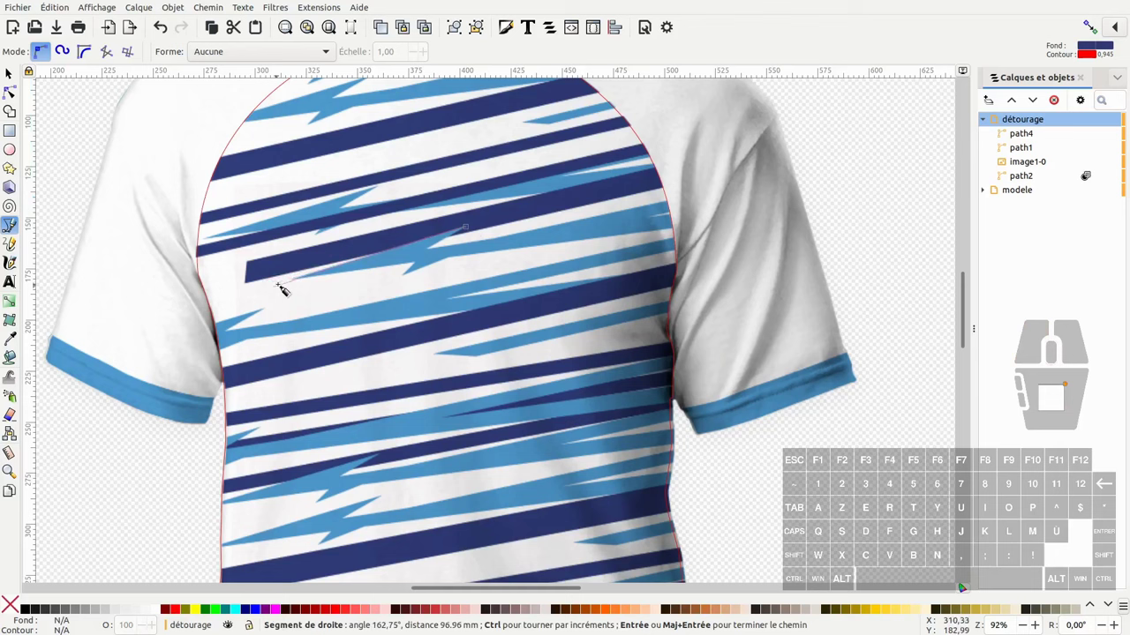
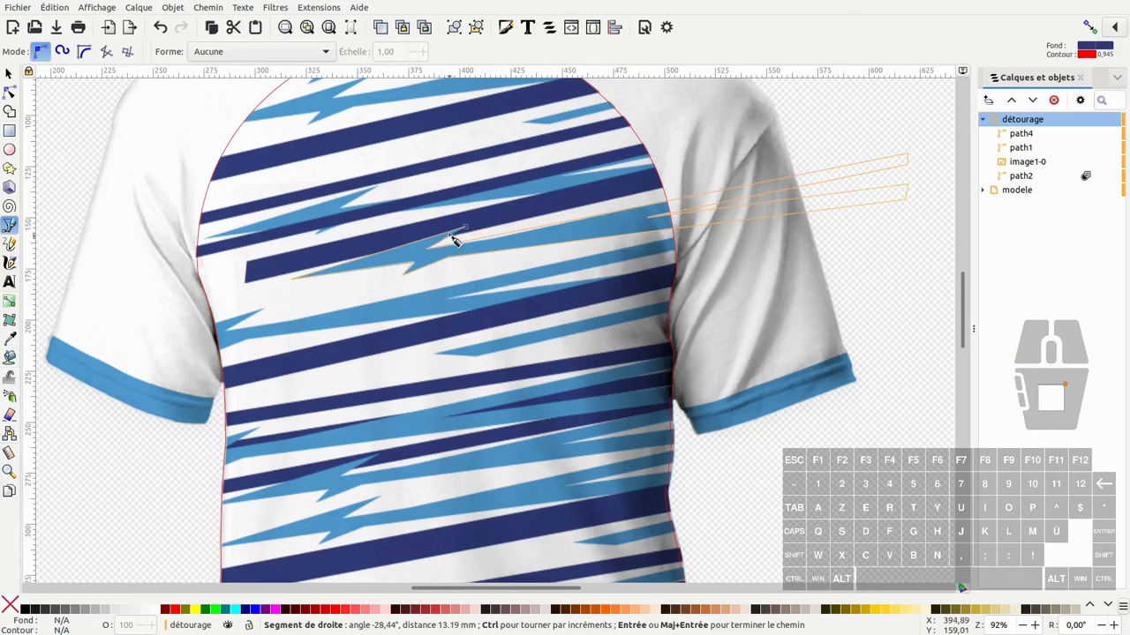
left_click(473, 224)
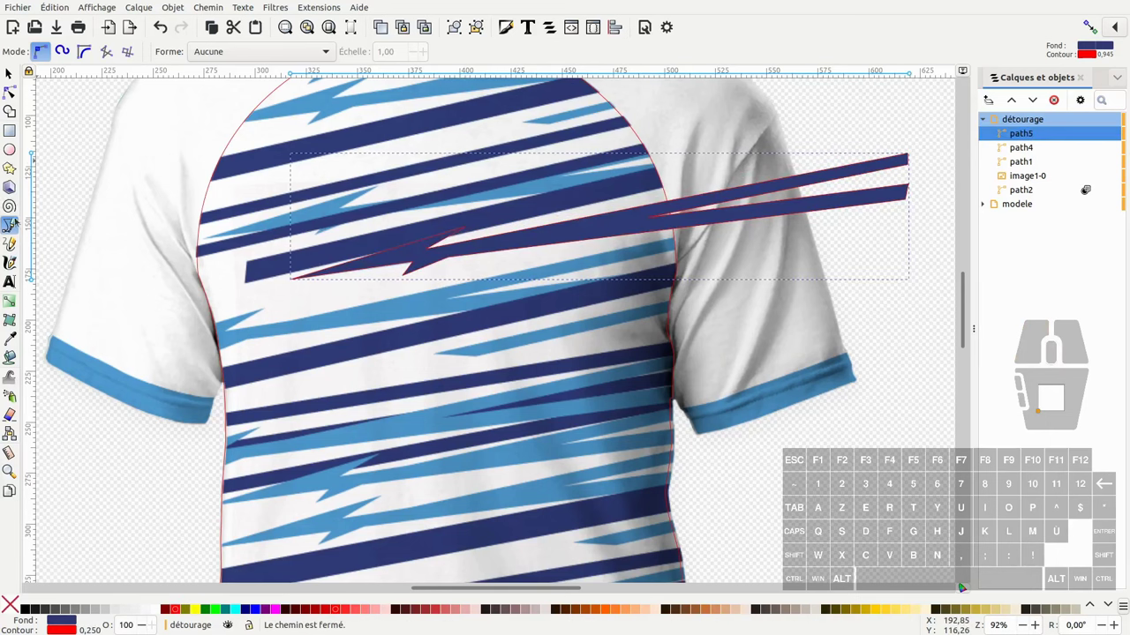
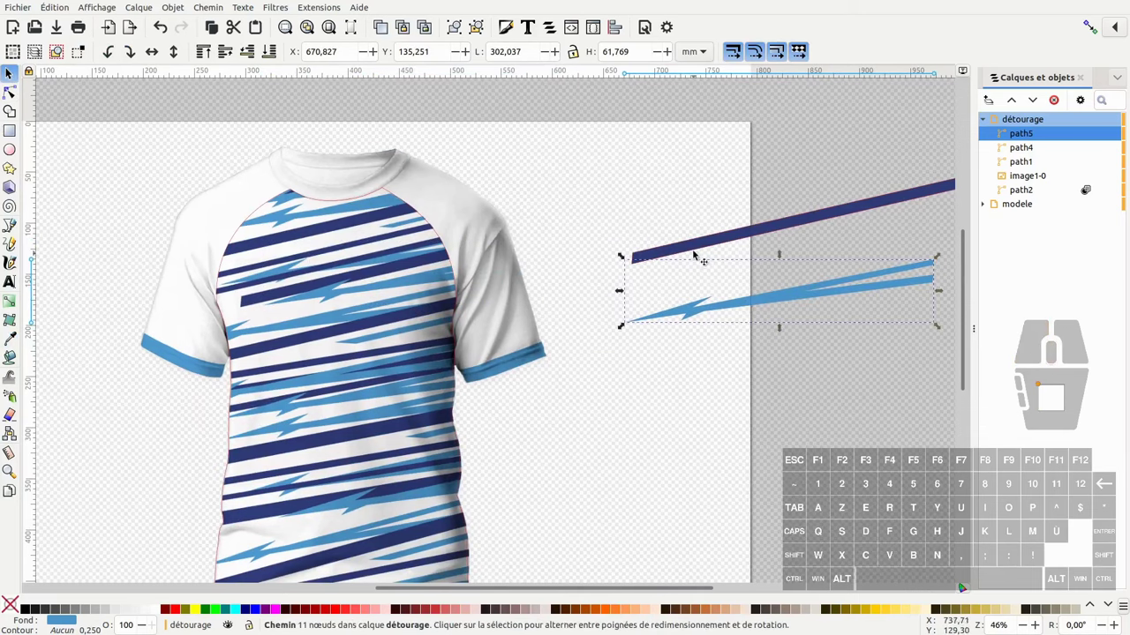
left_click(692, 249)
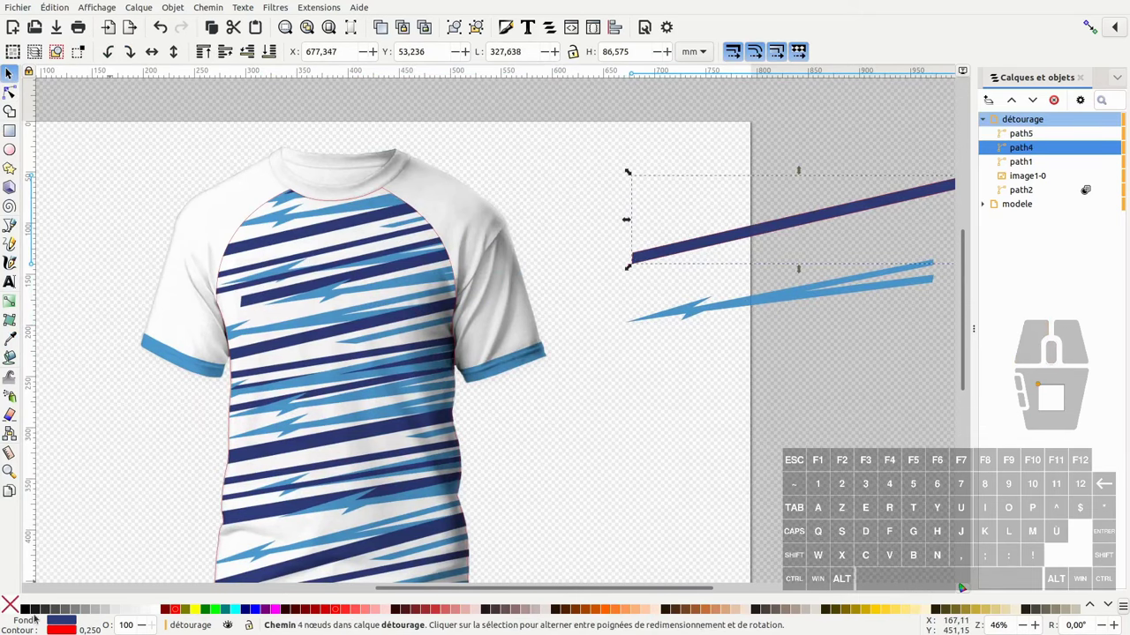
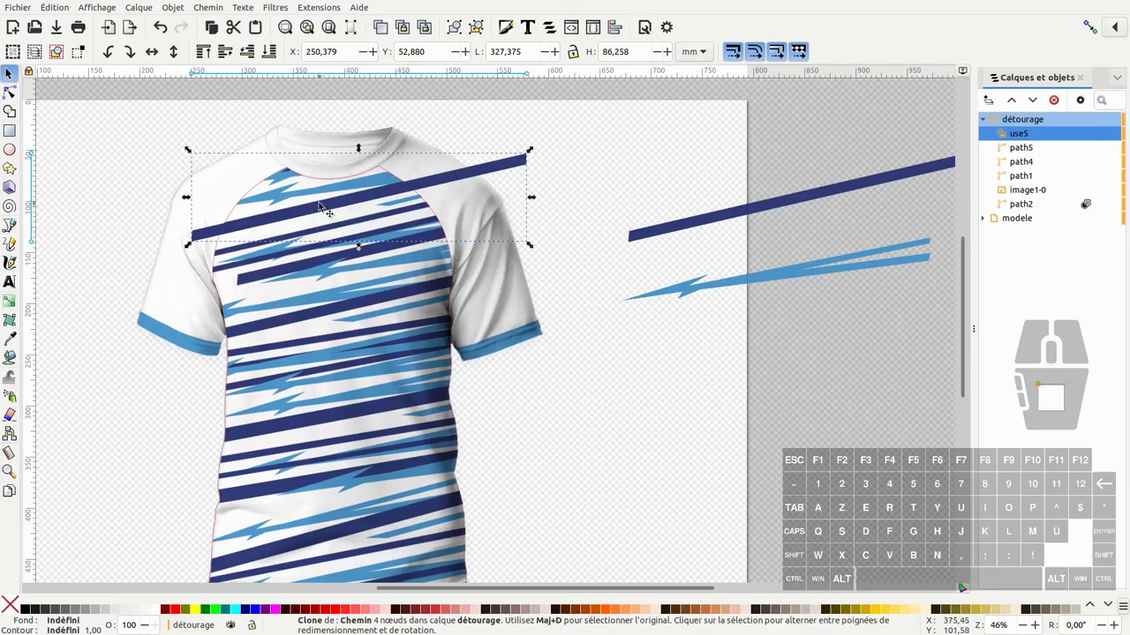
- Place stripe clones across the chest and create four more clones of the dark stripe
left_click_drag(324, 214, 326, 208)
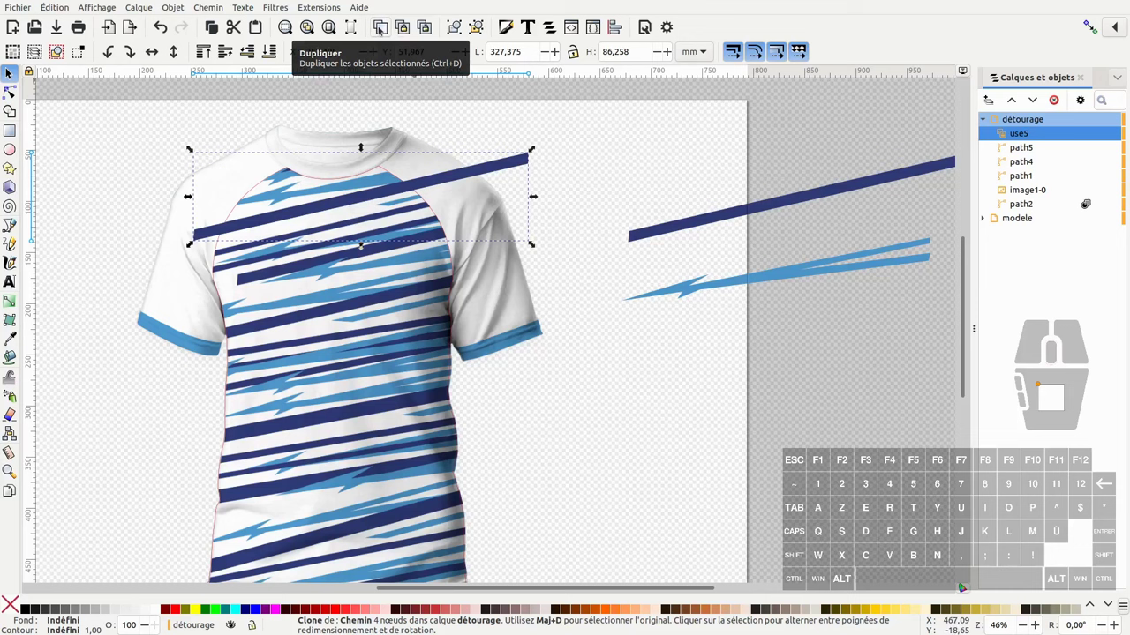
left_click_drag(316, 212, 328, 353)
key("space")
key("space")
key("space")
key("space")
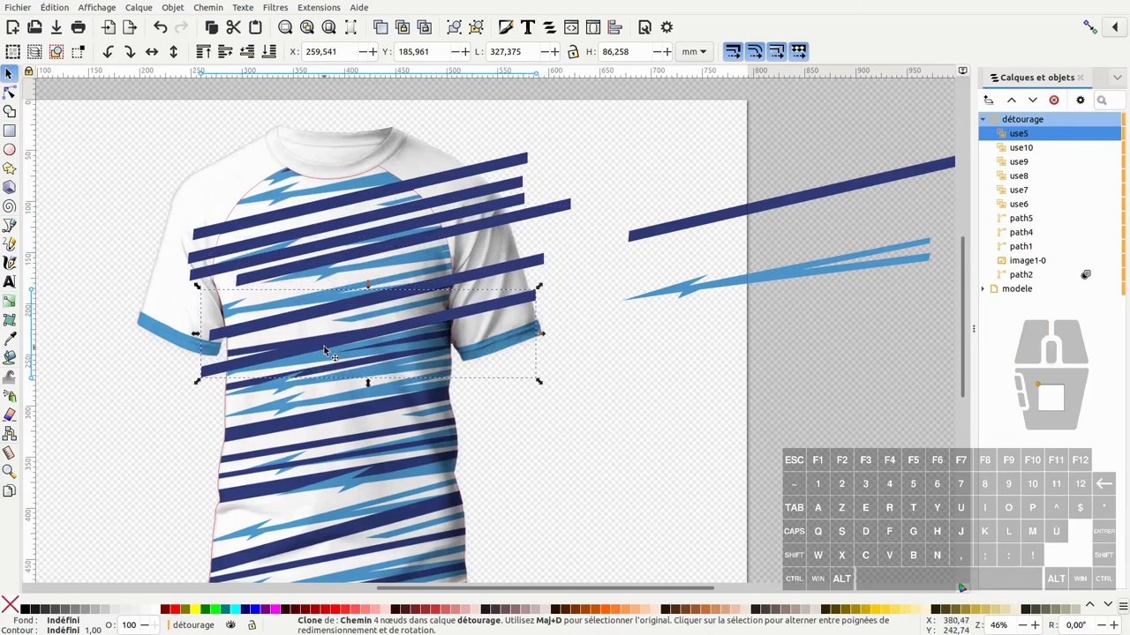
- Rotate, shorten and position the stripe clones along the printed stripes on chest and shoulders
left_click(306, 357)
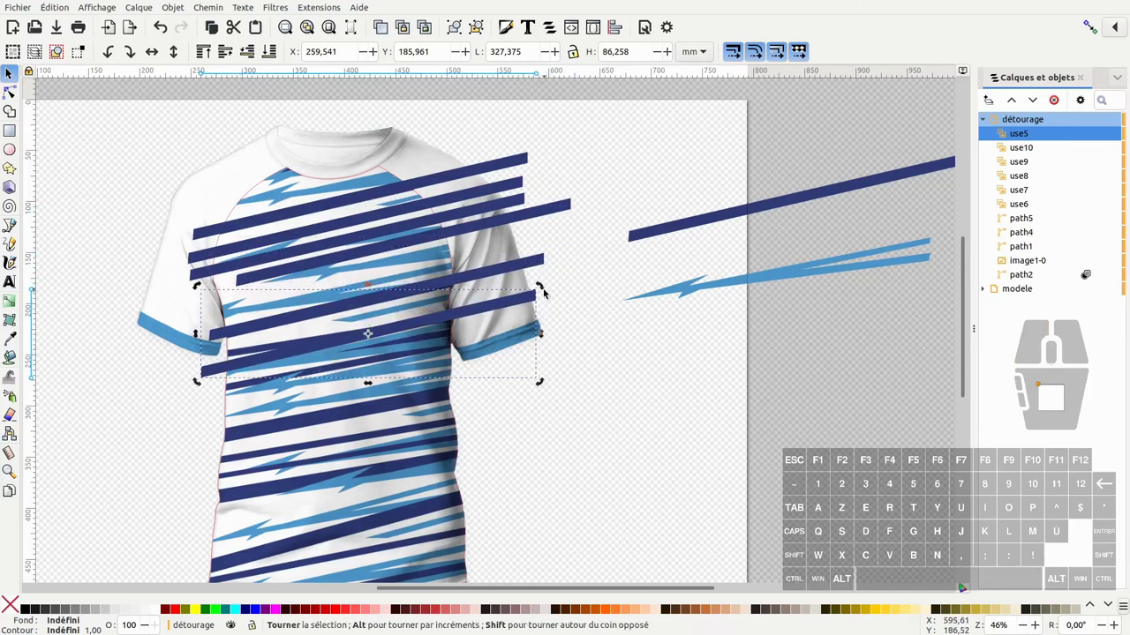
left_click(548, 293)
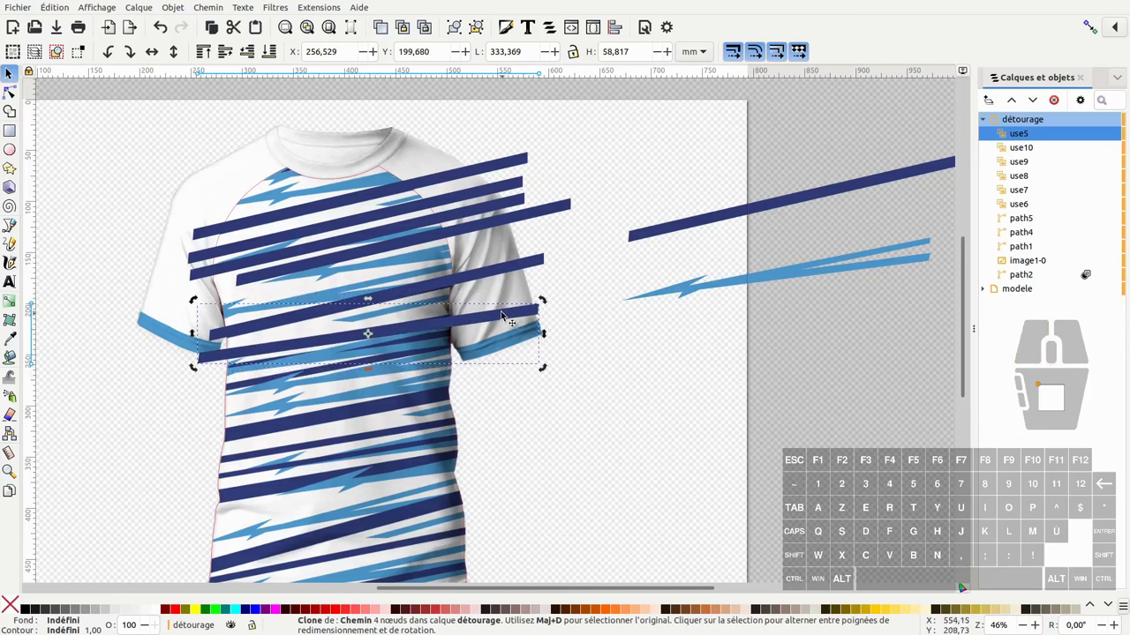
left_click(506, 321)
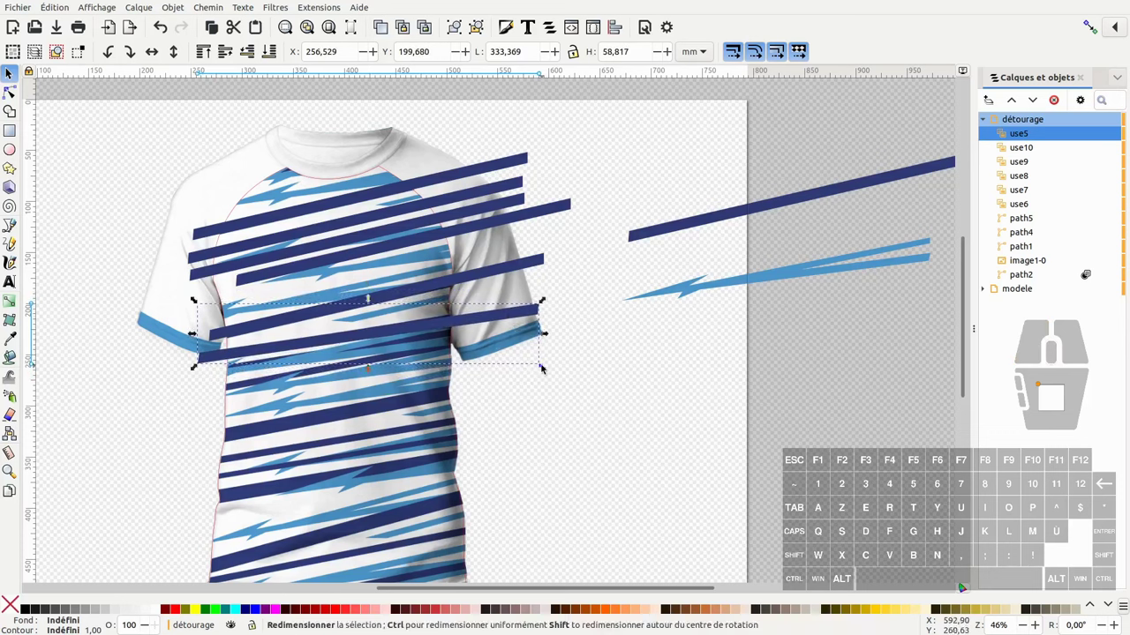
left_click_drag(548, 373, 532, 367)
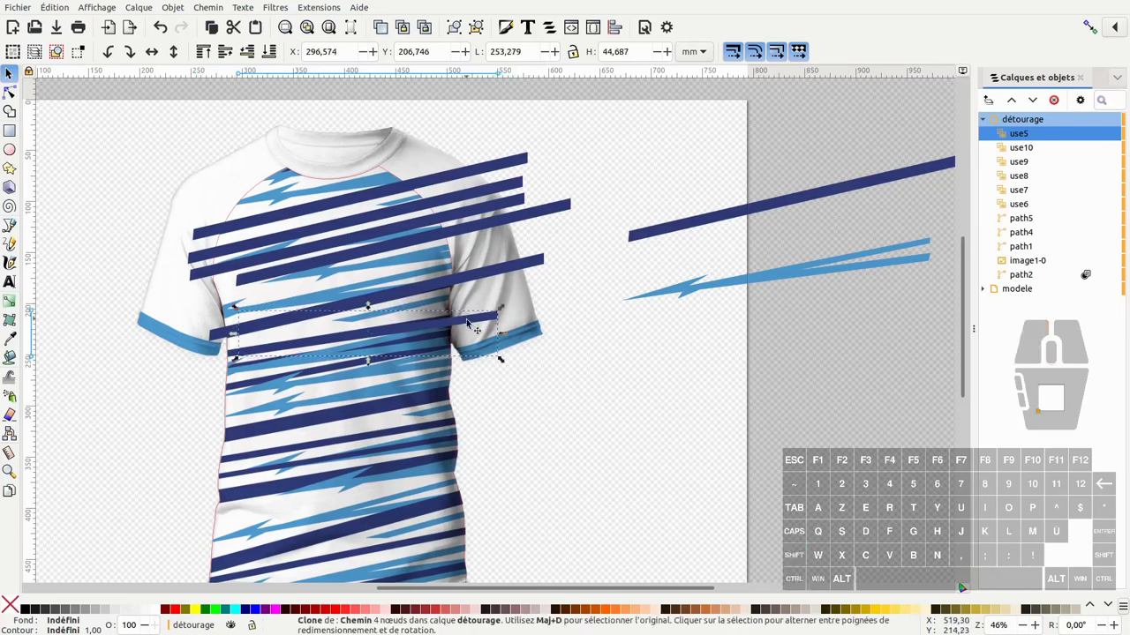
left_click(470, 325)
left_click(458, 327)
left_click(488, 317)
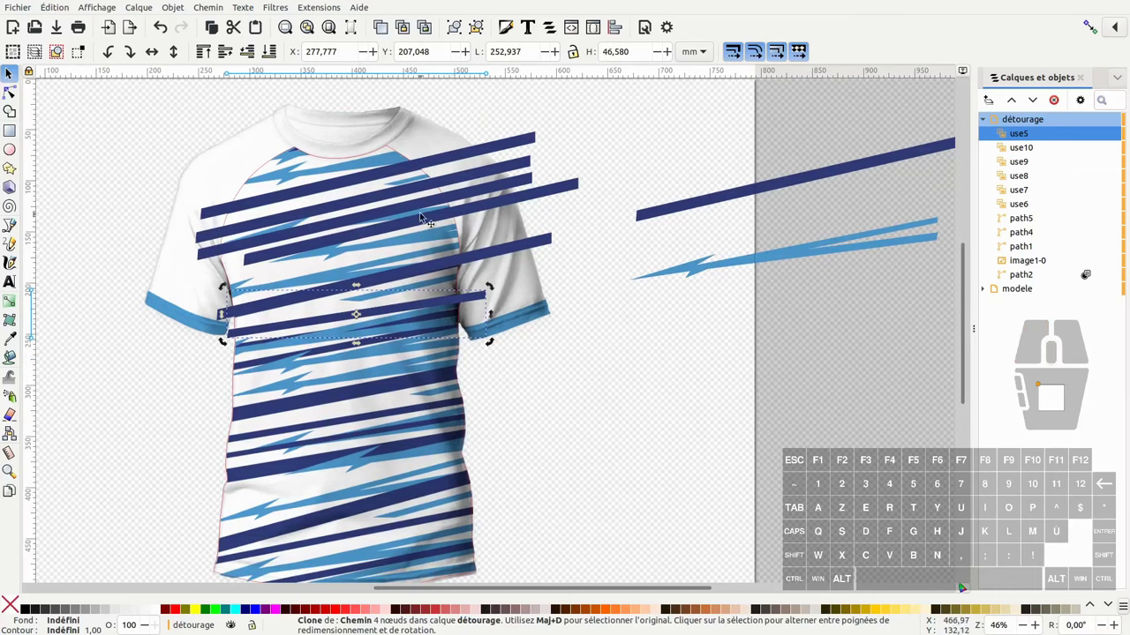
left_click_drag(584, 175, 567, 189)
left_click(532, 181)
left_click(541, 175)
left_click_drag(417, 205, 360, 224)
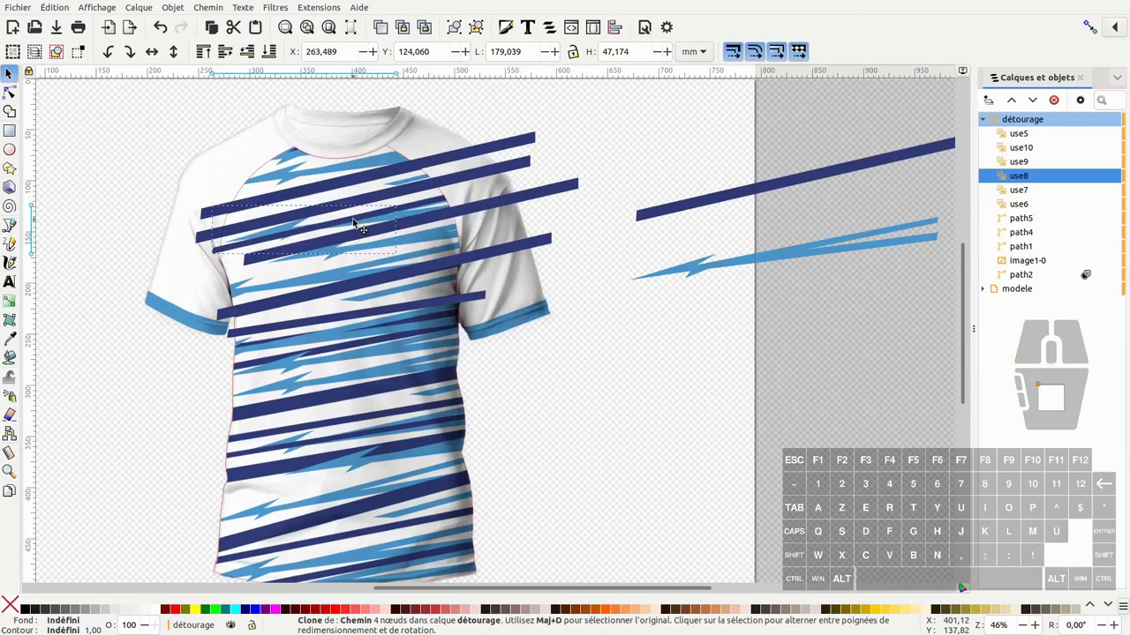
middle_click(631, 234)
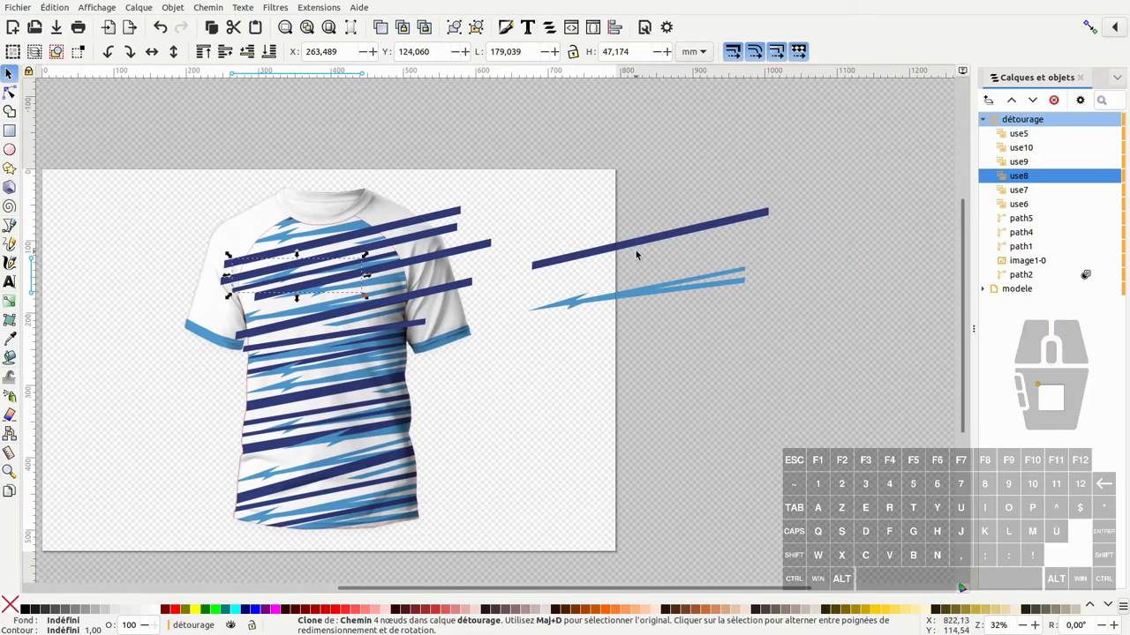
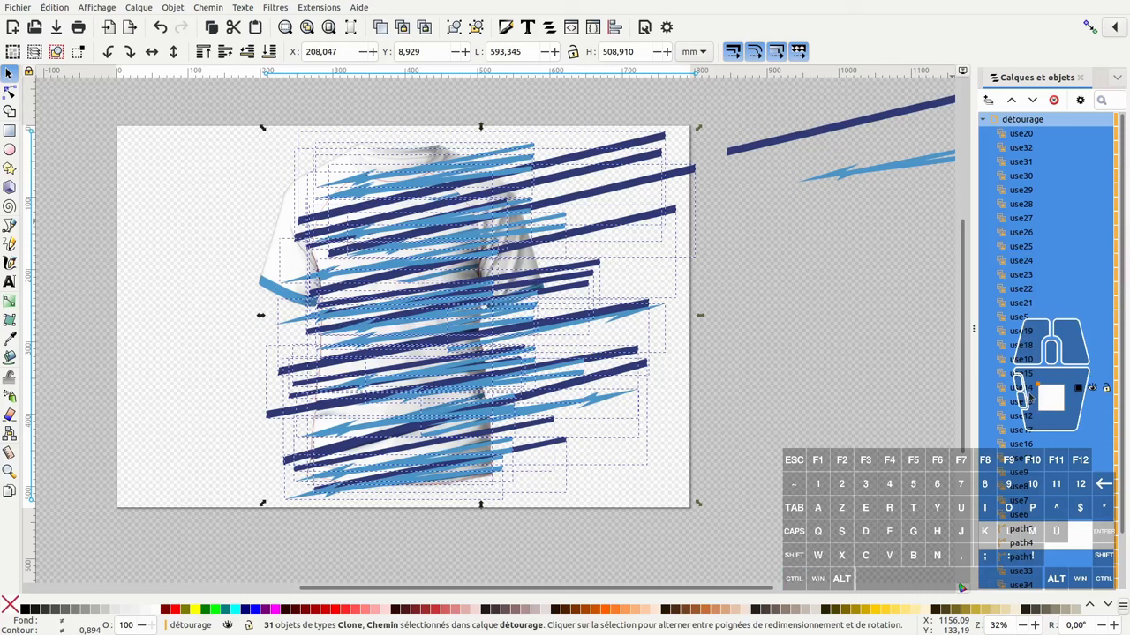
- Select all the stripe clones, drop the red shirt outline from the selection, and group them
left_click_drag(581, 321, 854, 373)
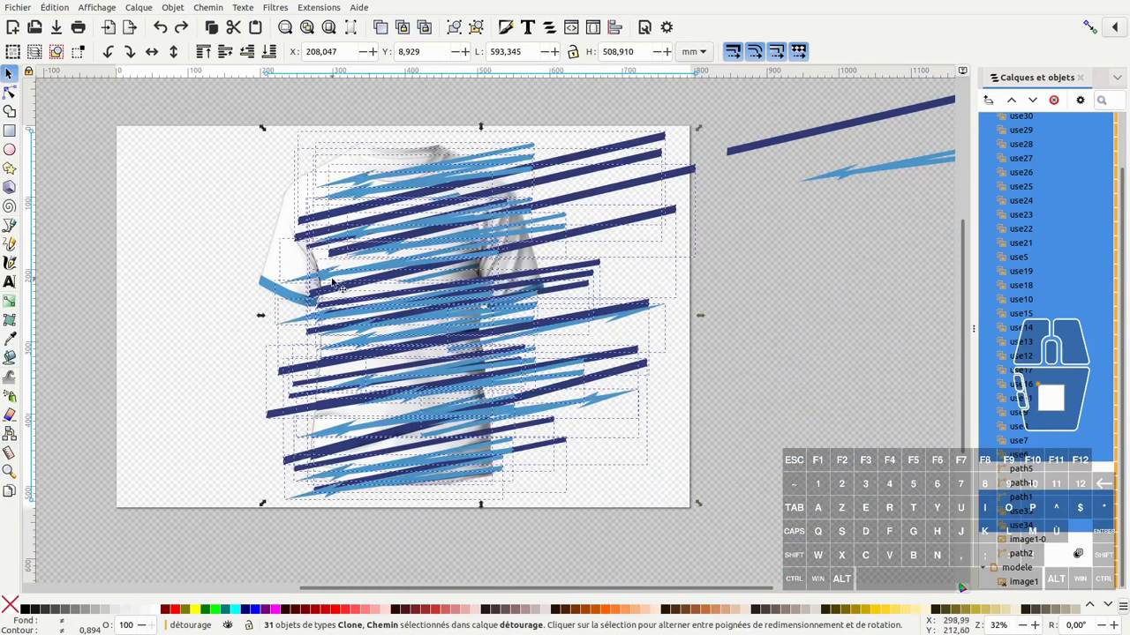
middle_click(321, 261)
scroll("up", 3)
middle_click(321, 261)
middle_click(321, 261)
middle_click(321, 261)
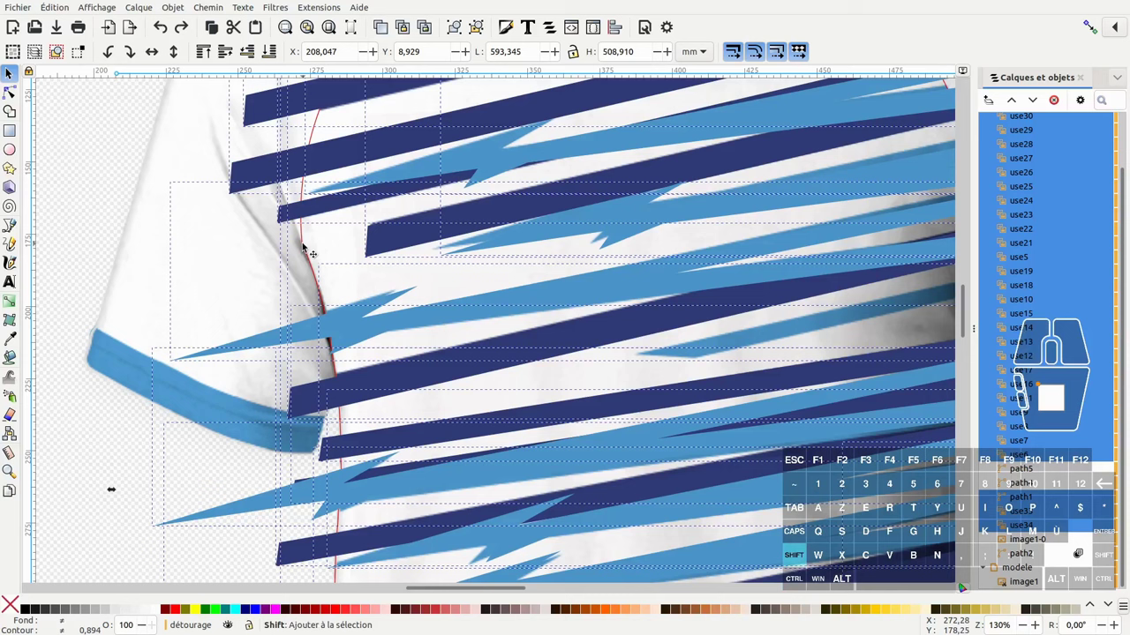
left_click(308, 247)
middle_click(409, 228)
left_click_drag(410, 155, 486, 167)
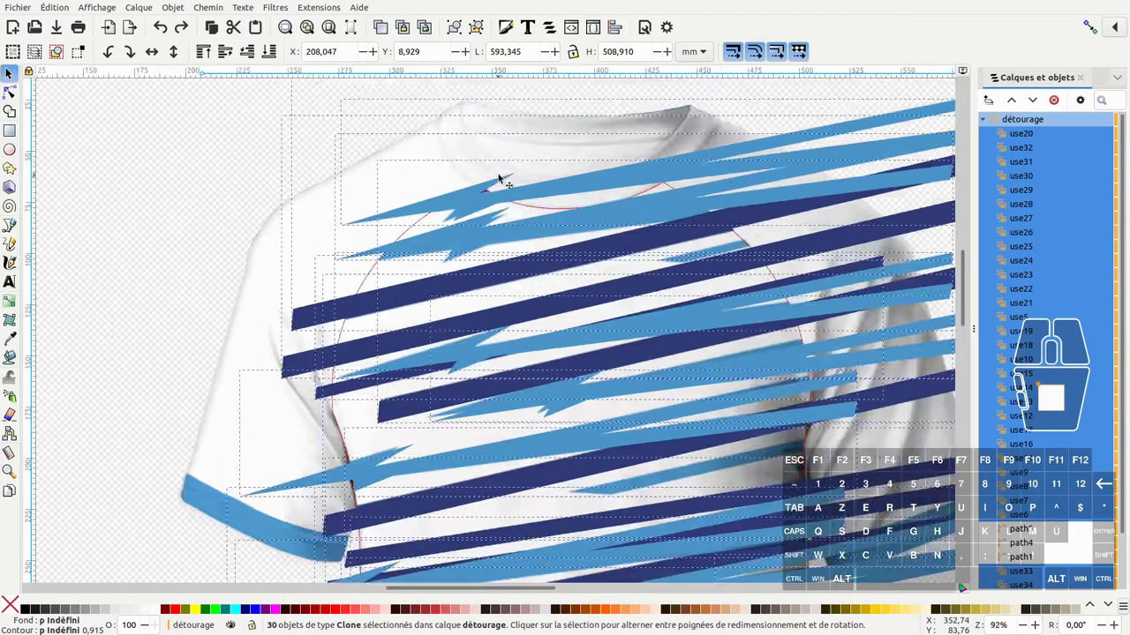
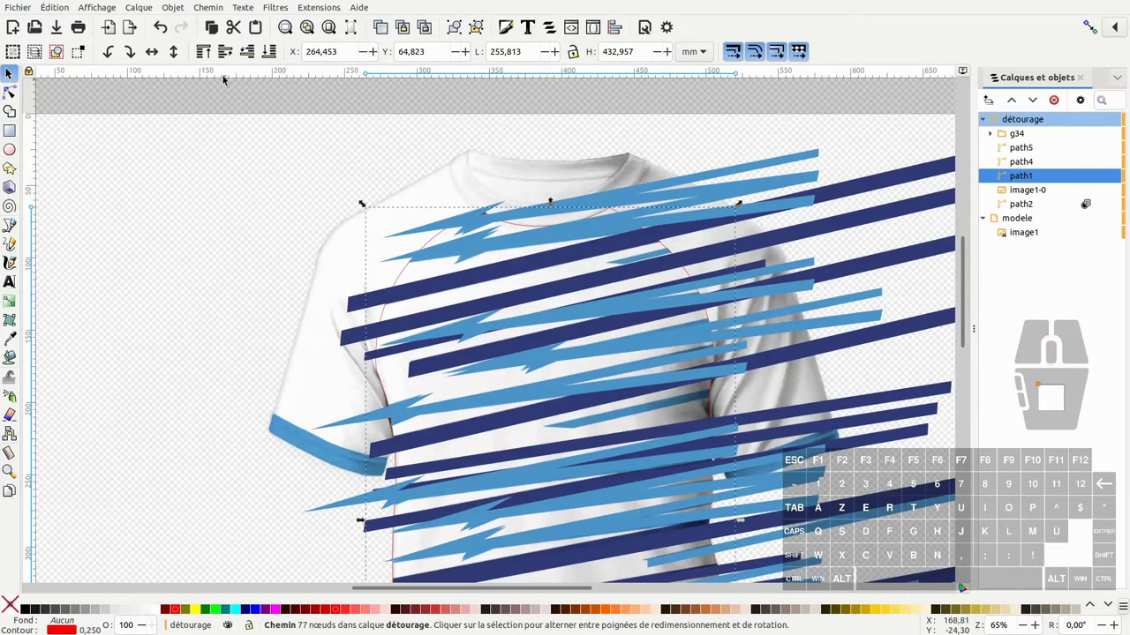
- Raise the shirt outline above the stripe group, fill it red, and select both for Set Clip
left_click(207, 55)
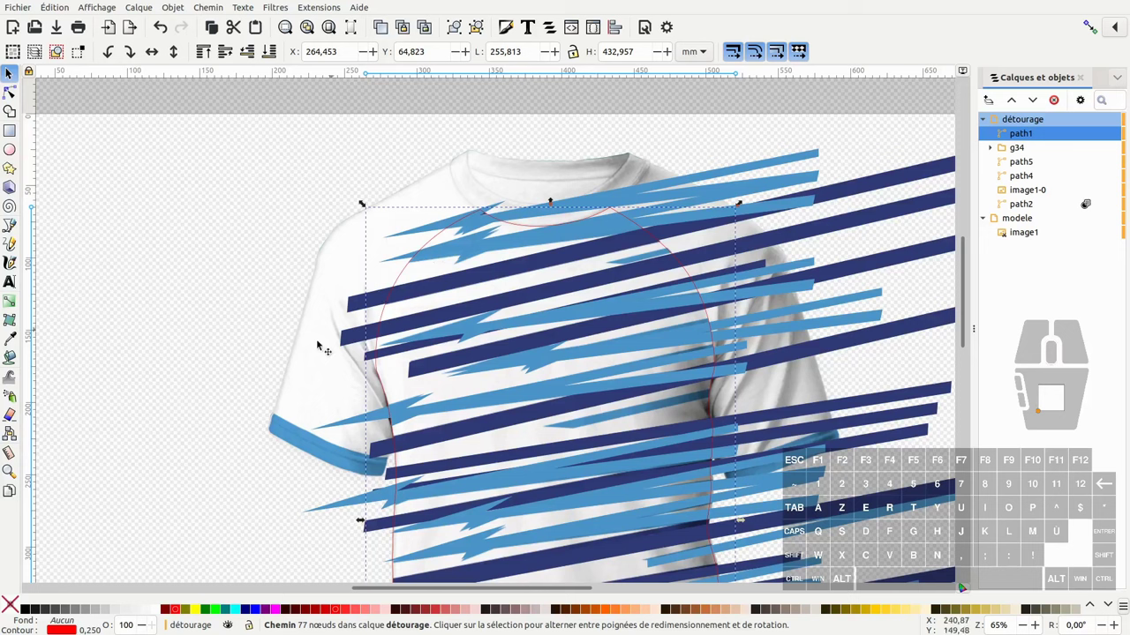
left_click(179, 612)
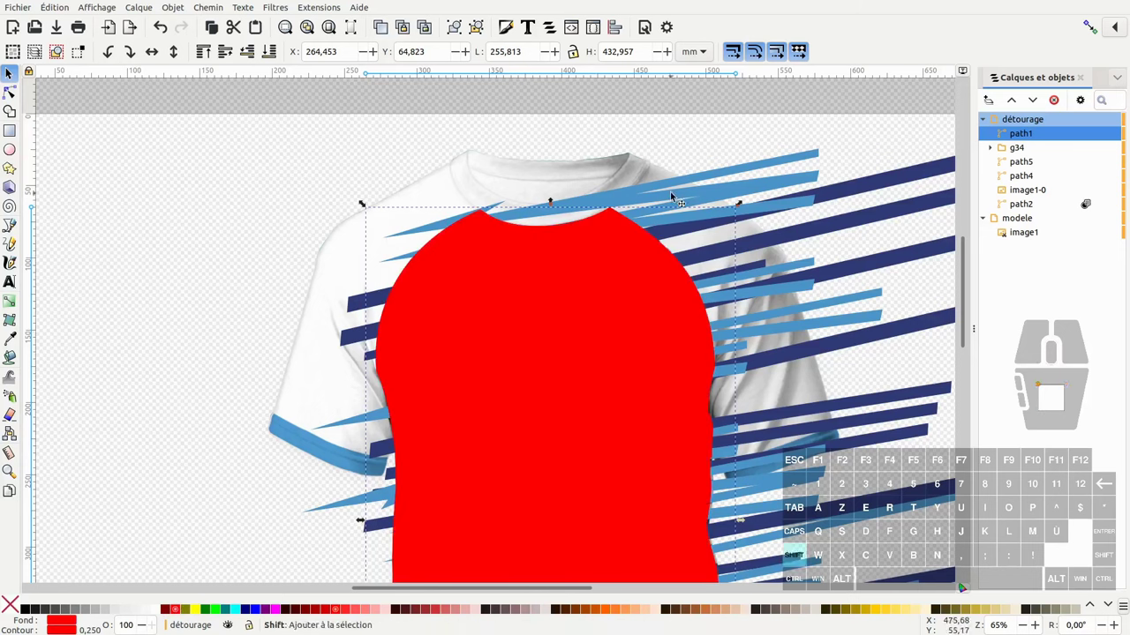
left_click(677, 198)
right_click(664, 198)
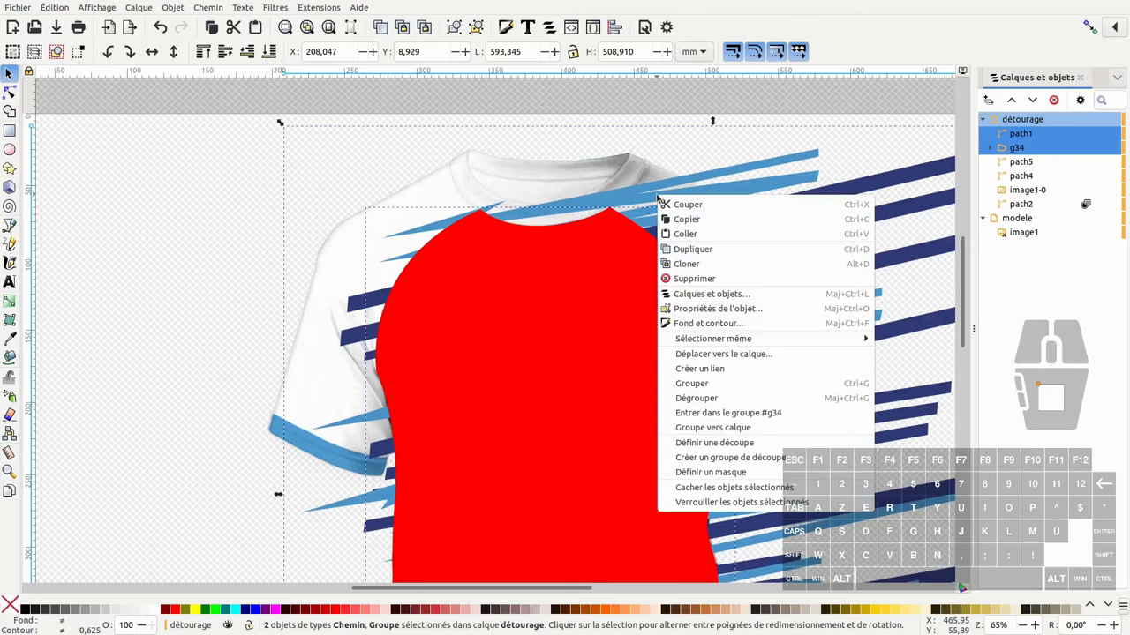
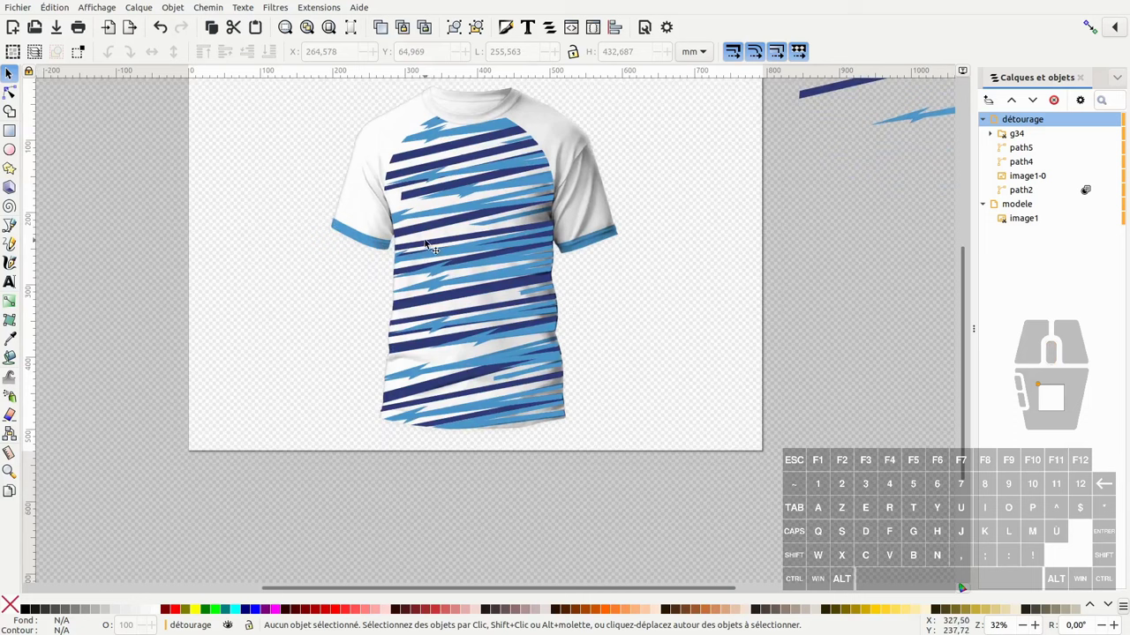
left_click_drag(578, 179, 140, 174)
middle_click(374, 204)
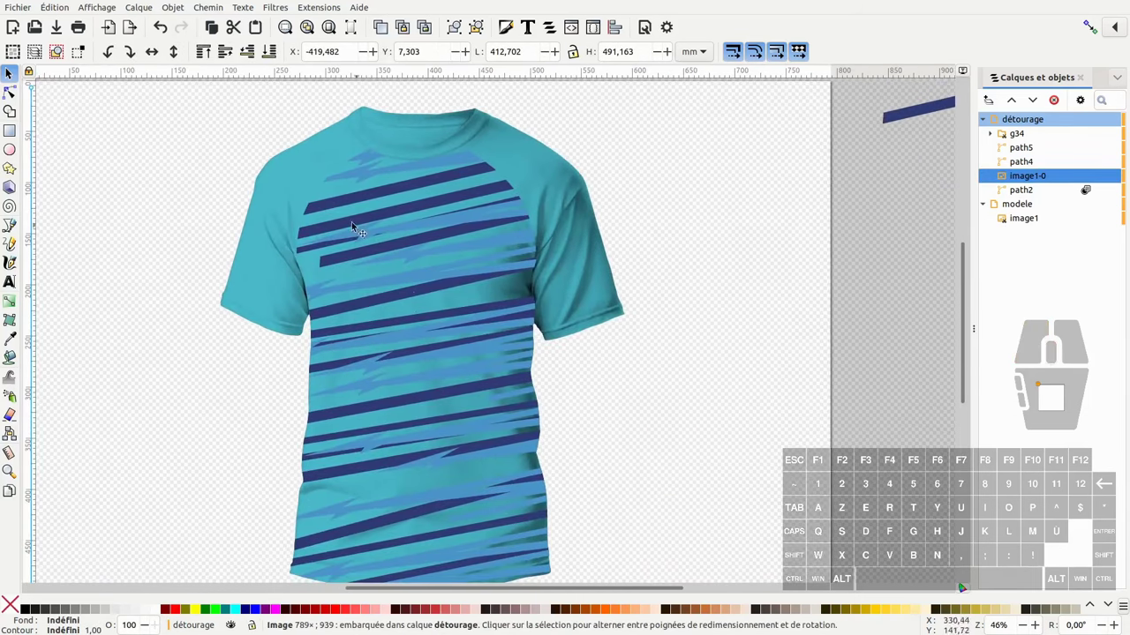
left_click(10, 73)
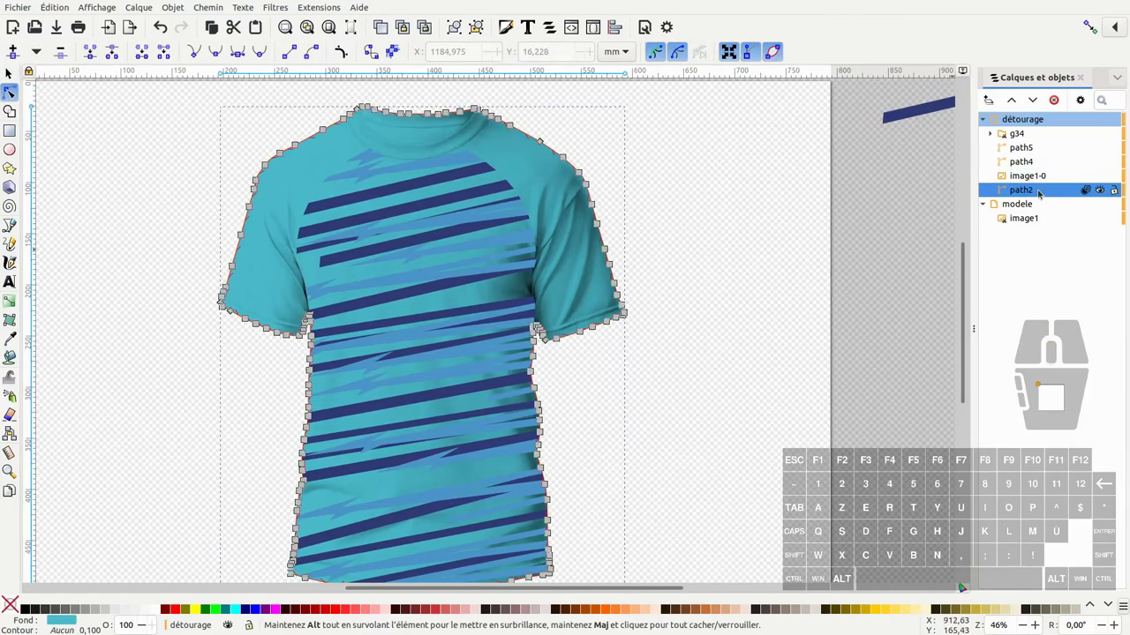
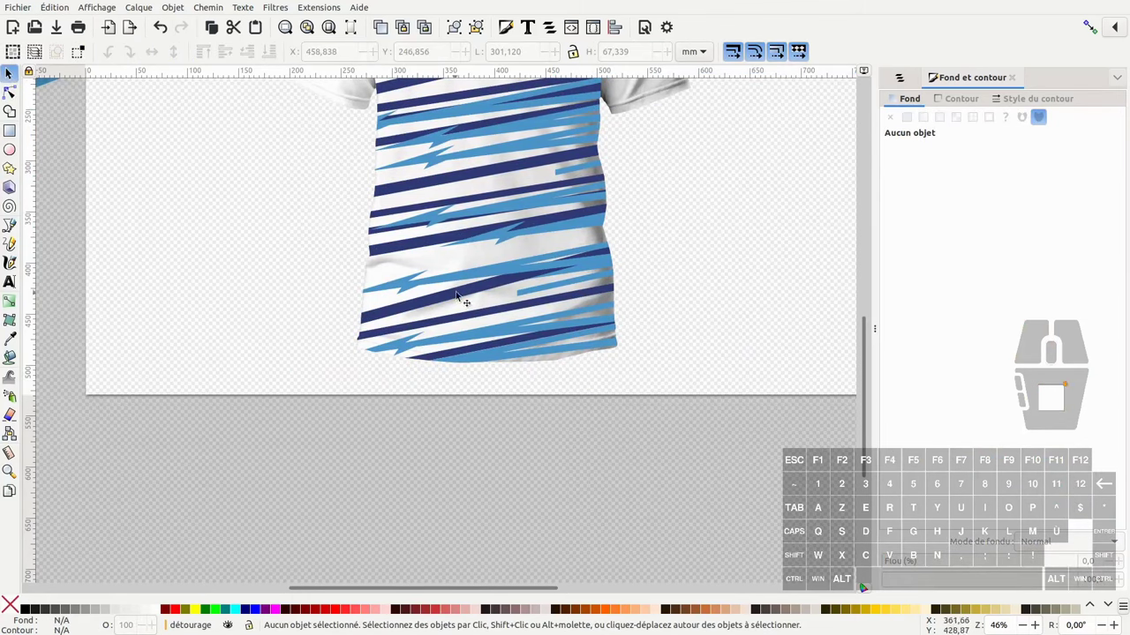
middle_click(602, 311)
scroll("up", 3)
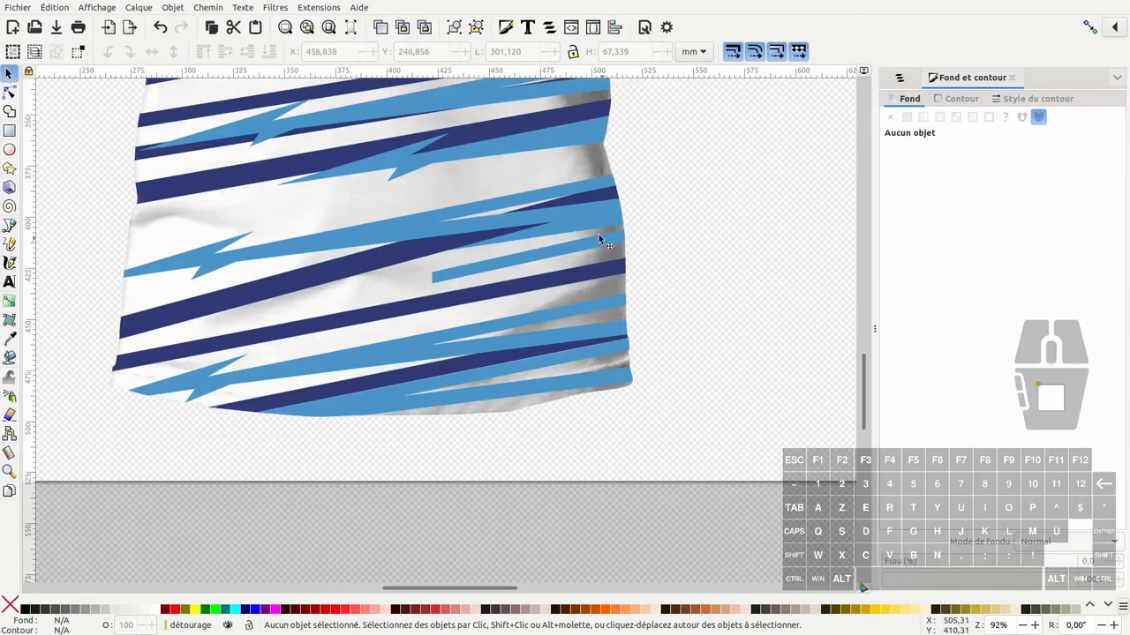
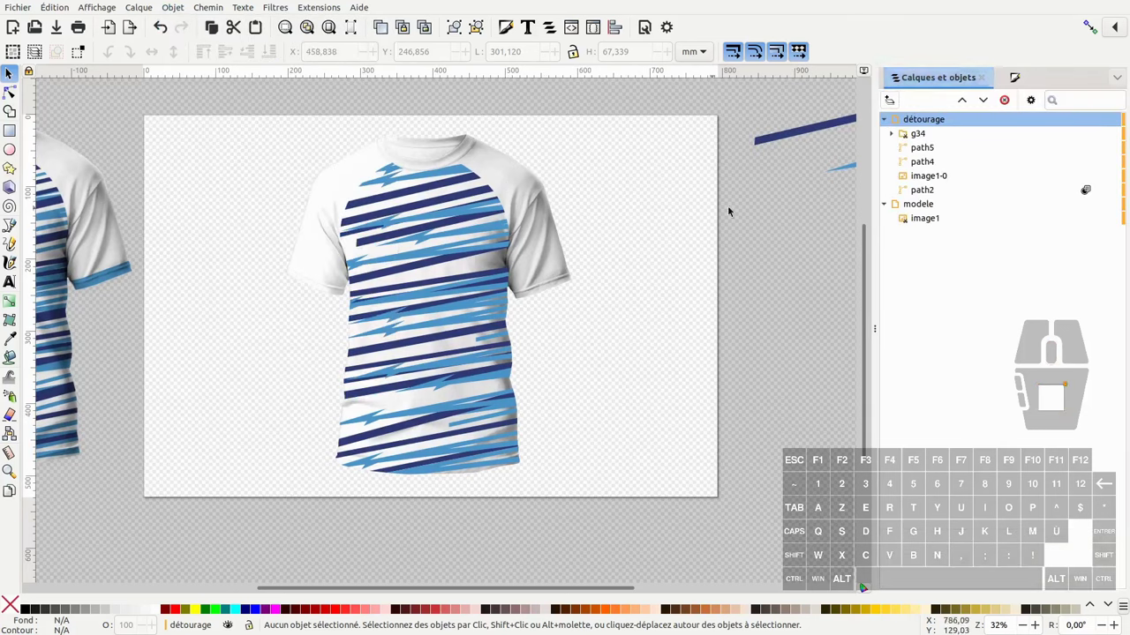
- Name the clipped stripe group 'design', clone it, and start renaming the clone design_clone
left_click(452, 212)
left_click(458, 219)
key("z")
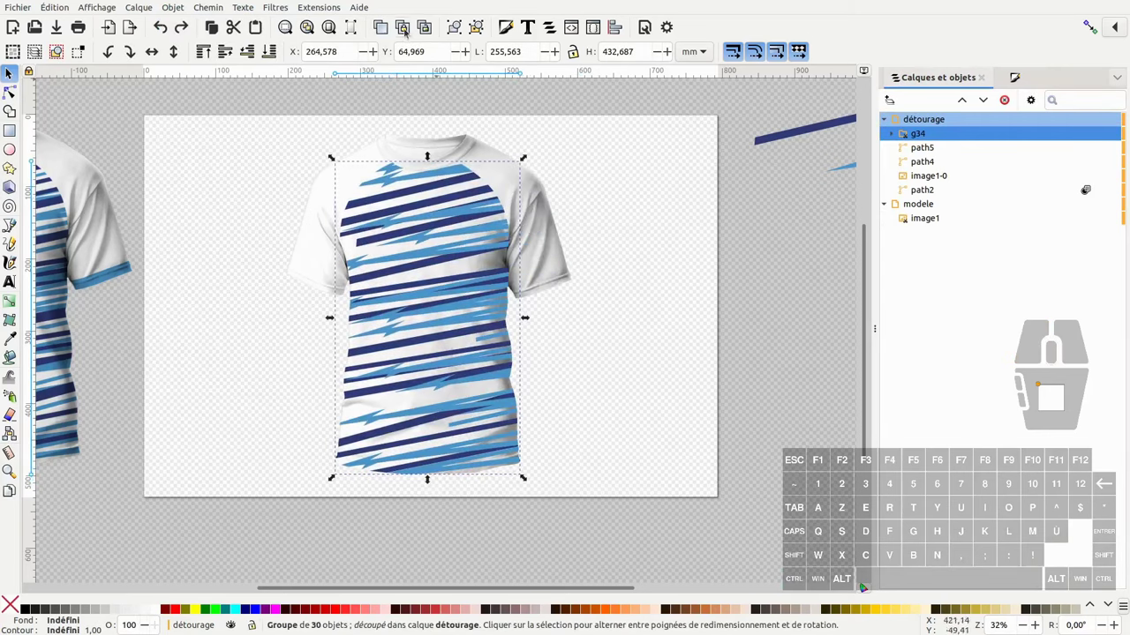
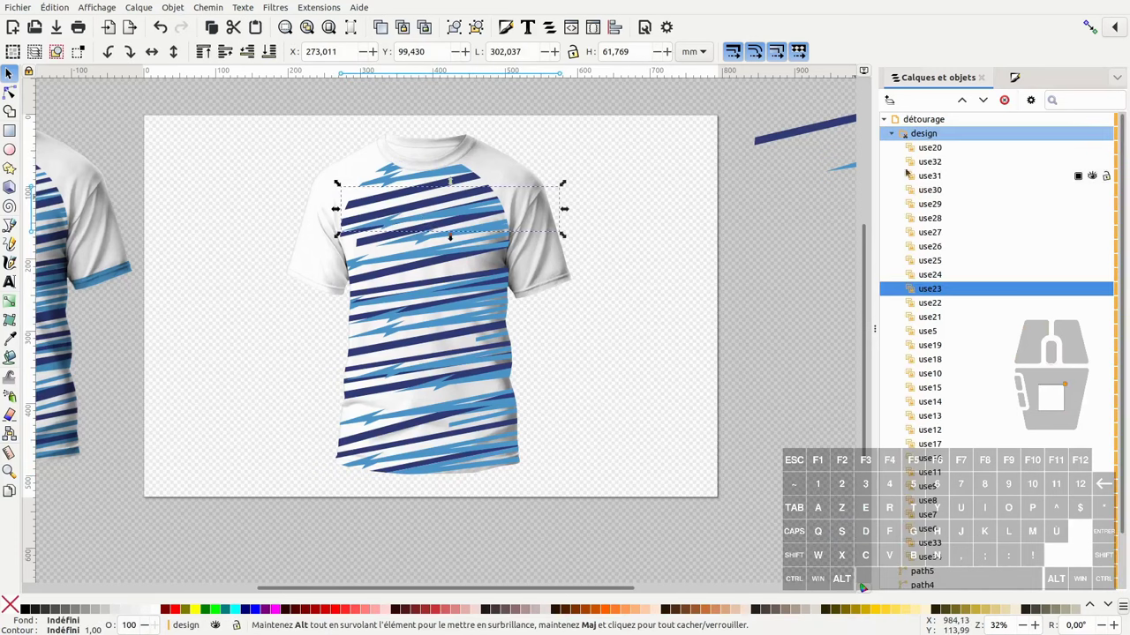
left_click(893, 135)
left_click(930, 139)
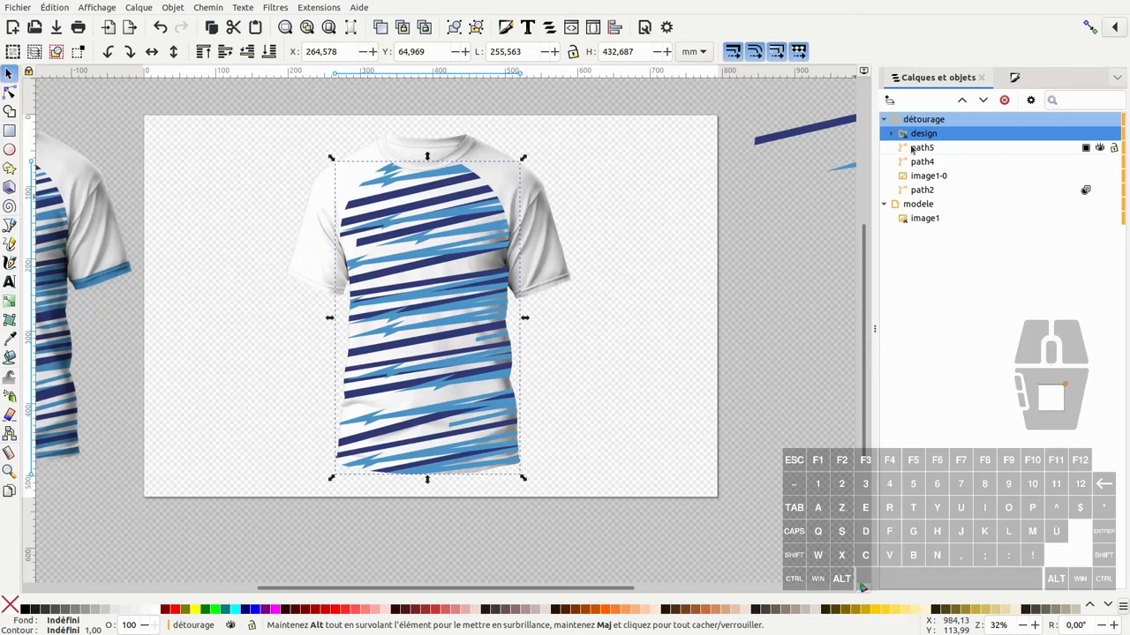
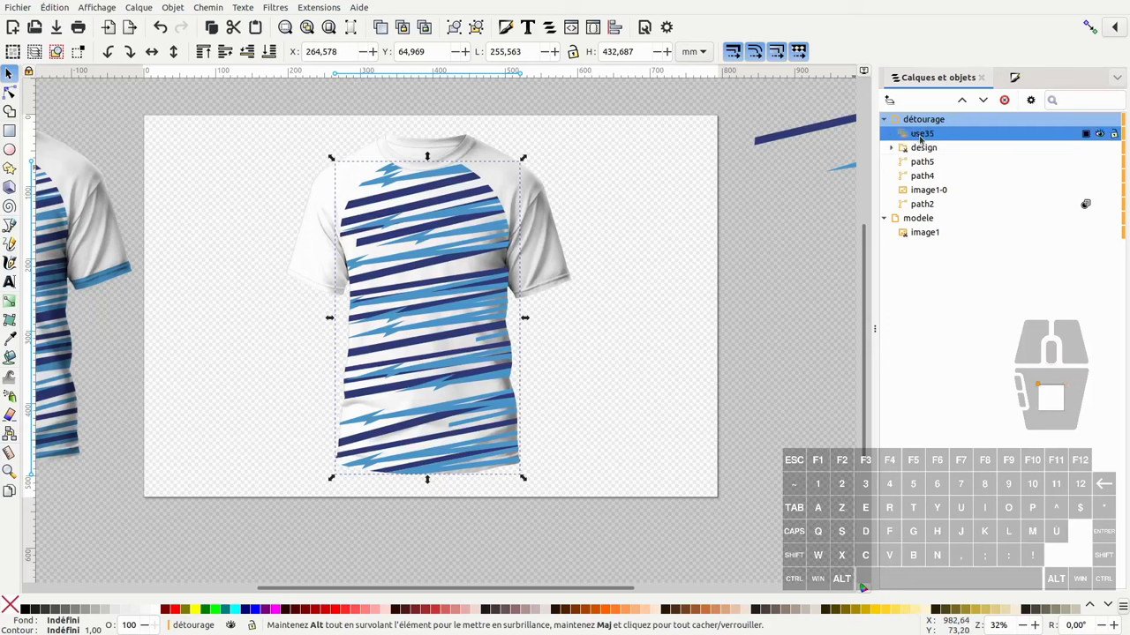
double_click(925, 139)
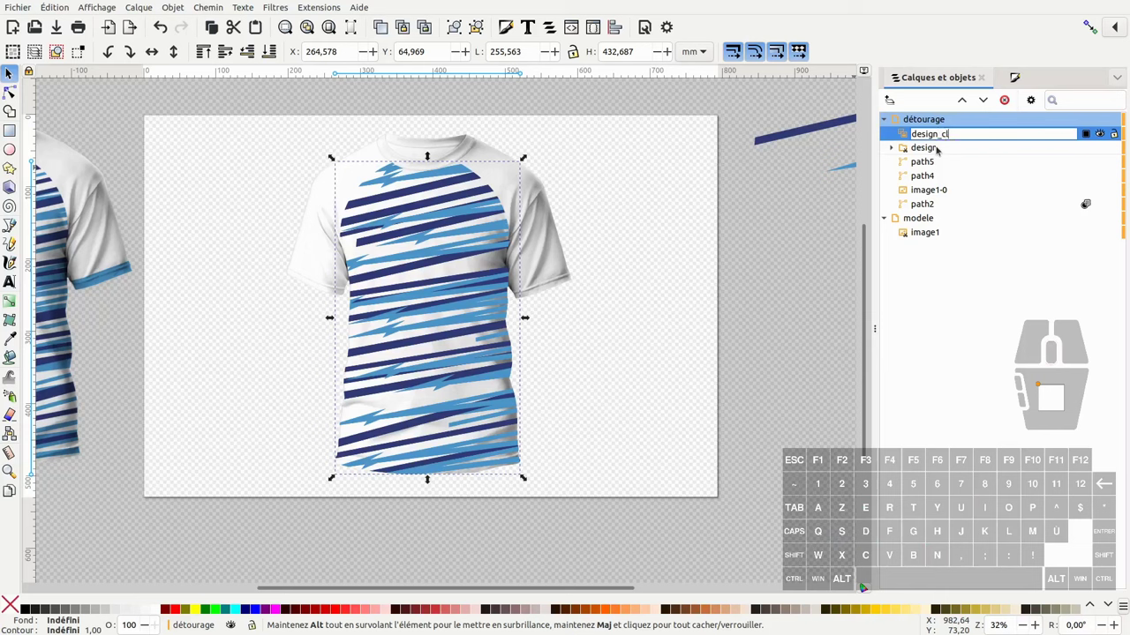
- Confirm design_clone, then clone the shirt photo image1 and name the clone image1_clone
key("Return")
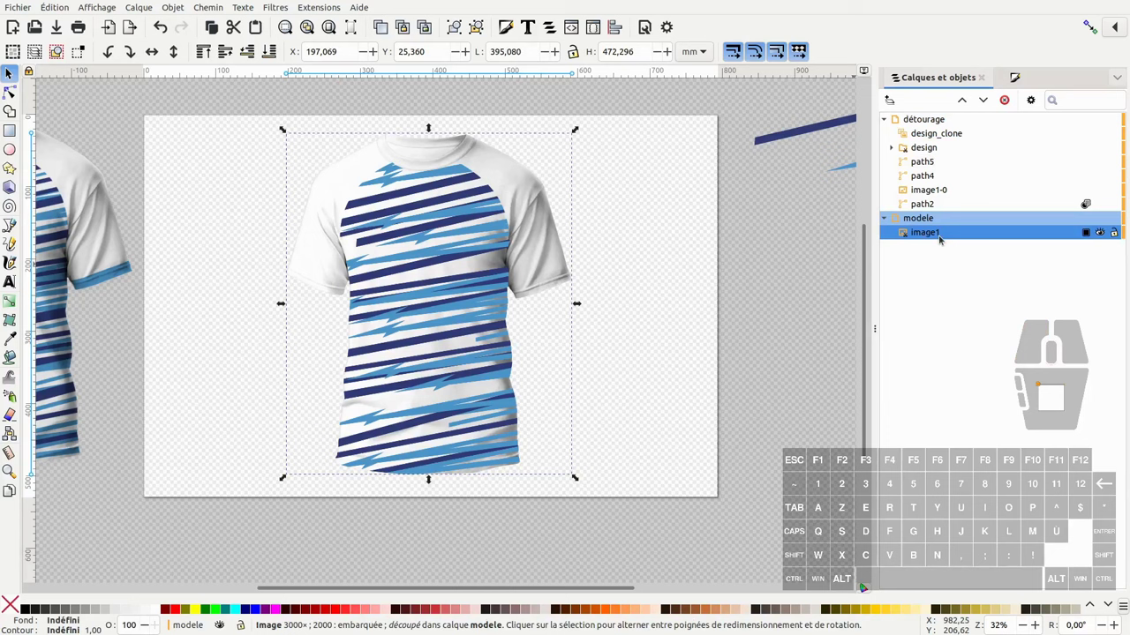
left_click(934, 241)
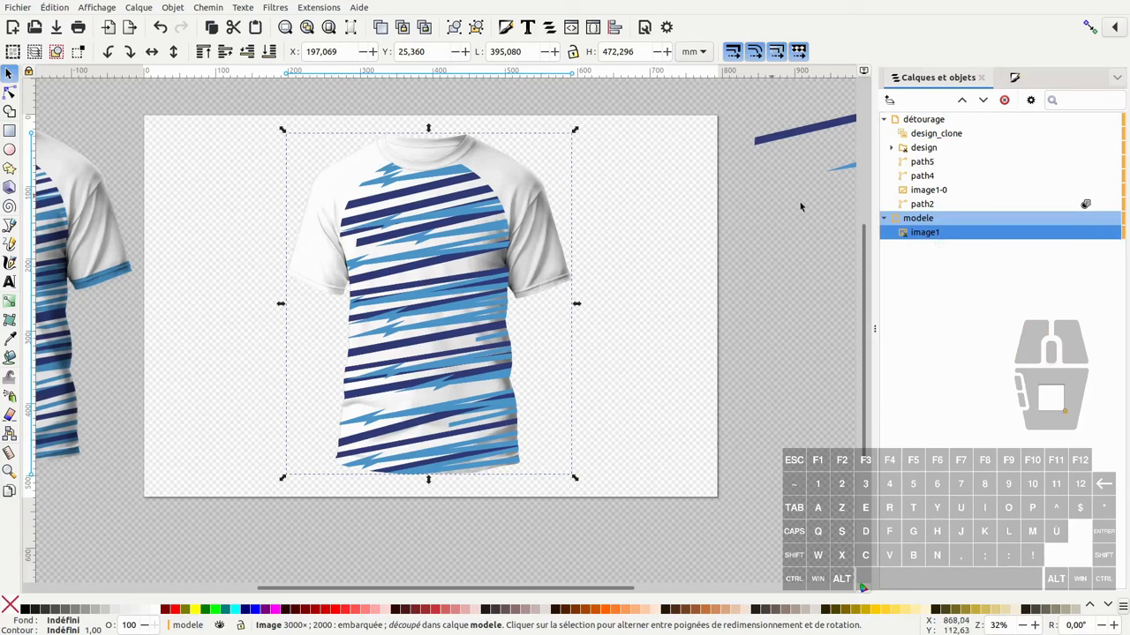
left_click(920, 221)
left_click(931, 237)
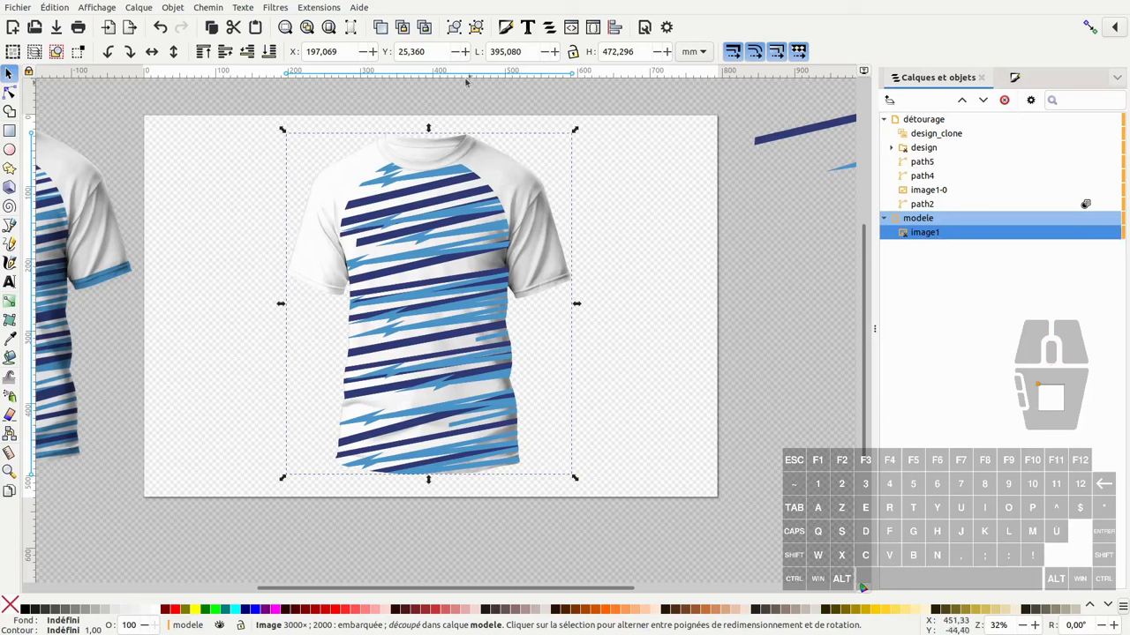
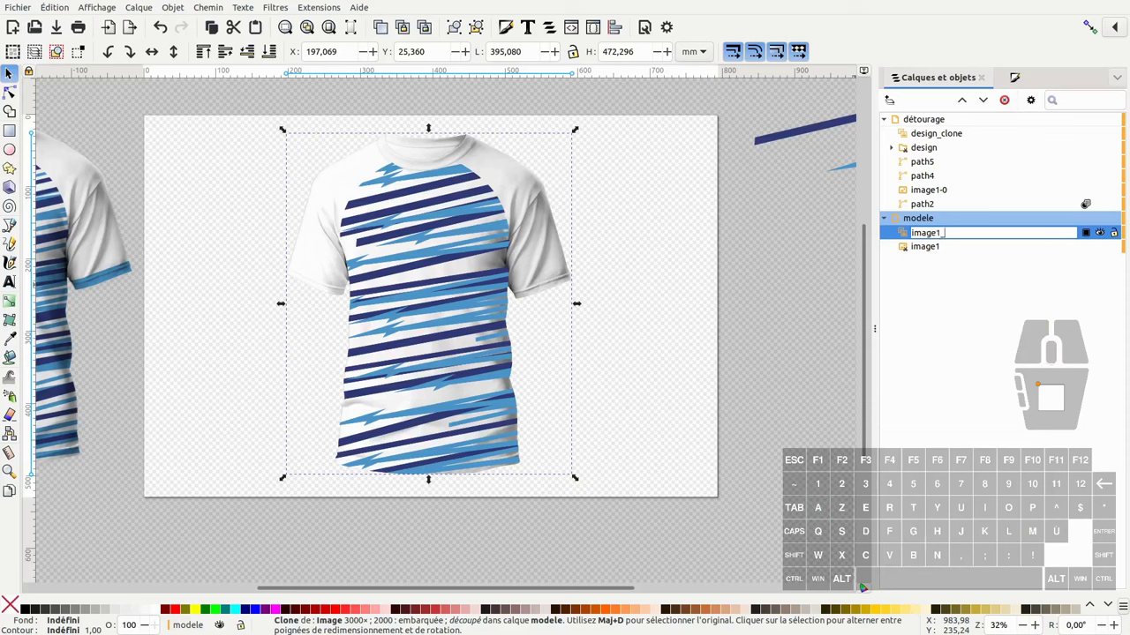
key("Return")
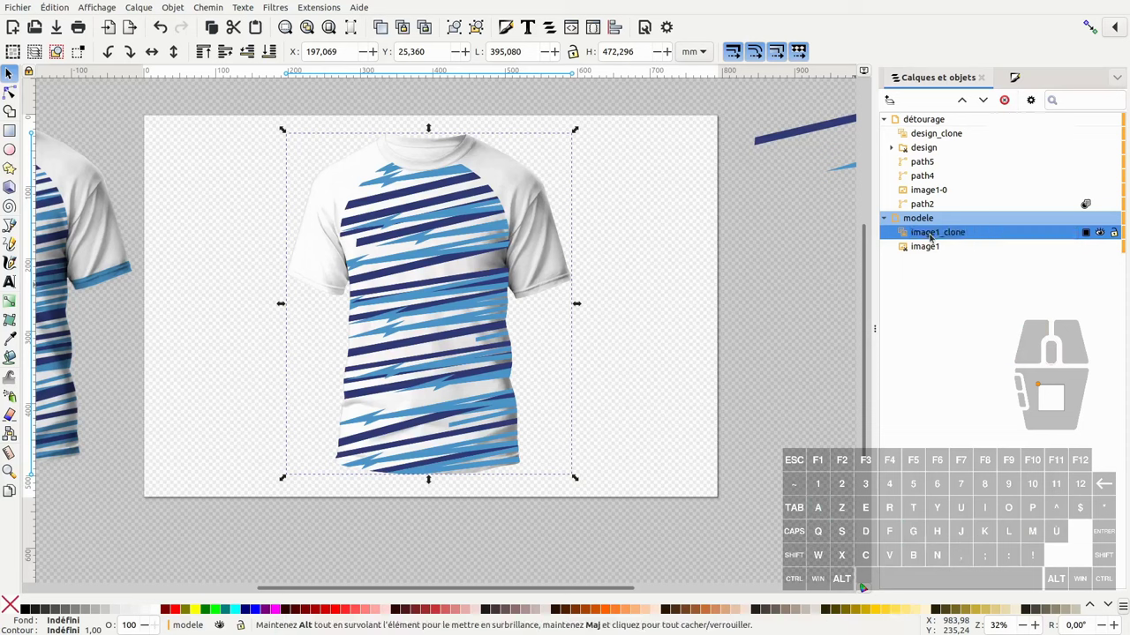
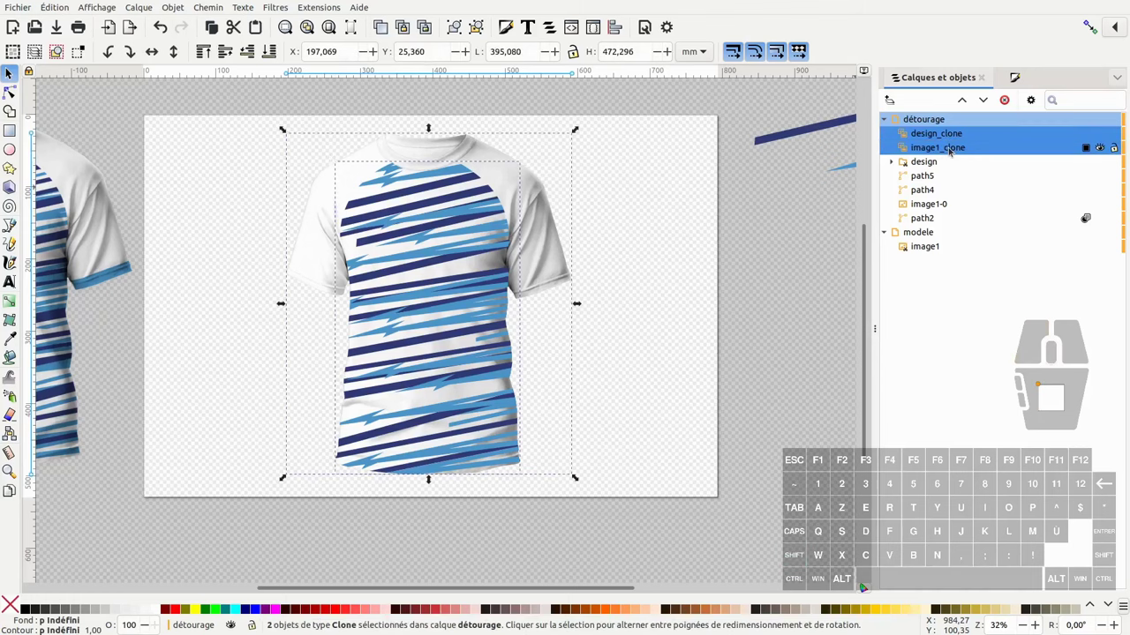
- Clip the photo clone with design_clone and keep it placed back over the shirt
right_click(951, 151)
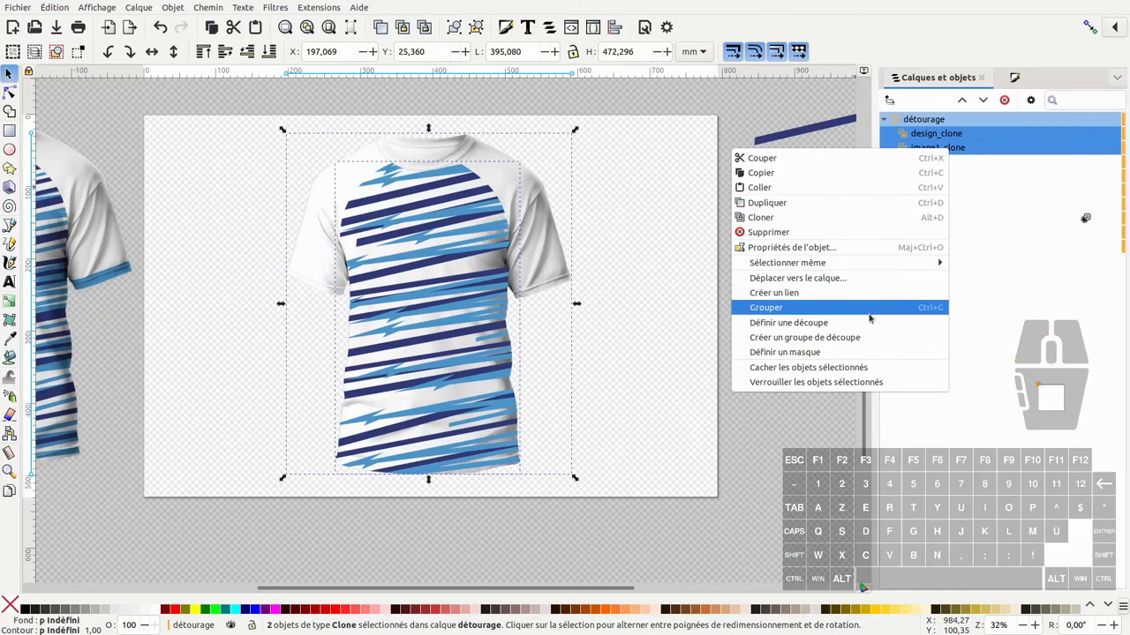
left_click(865, 321)
left_click_drag(449, 209, 637, 202)
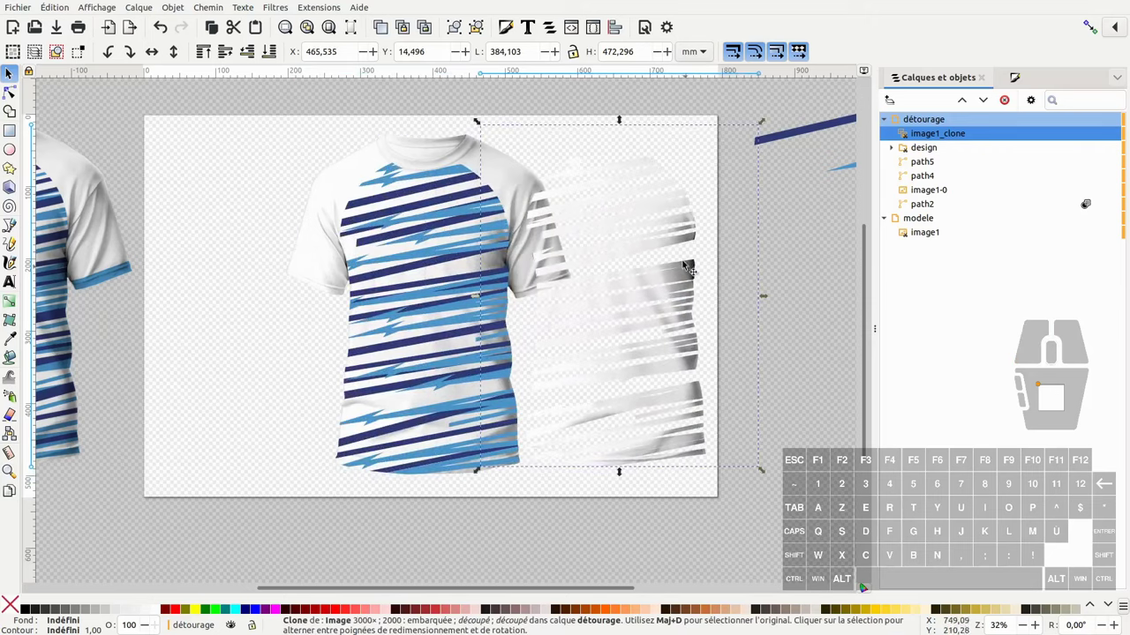
key("ctrl+z")
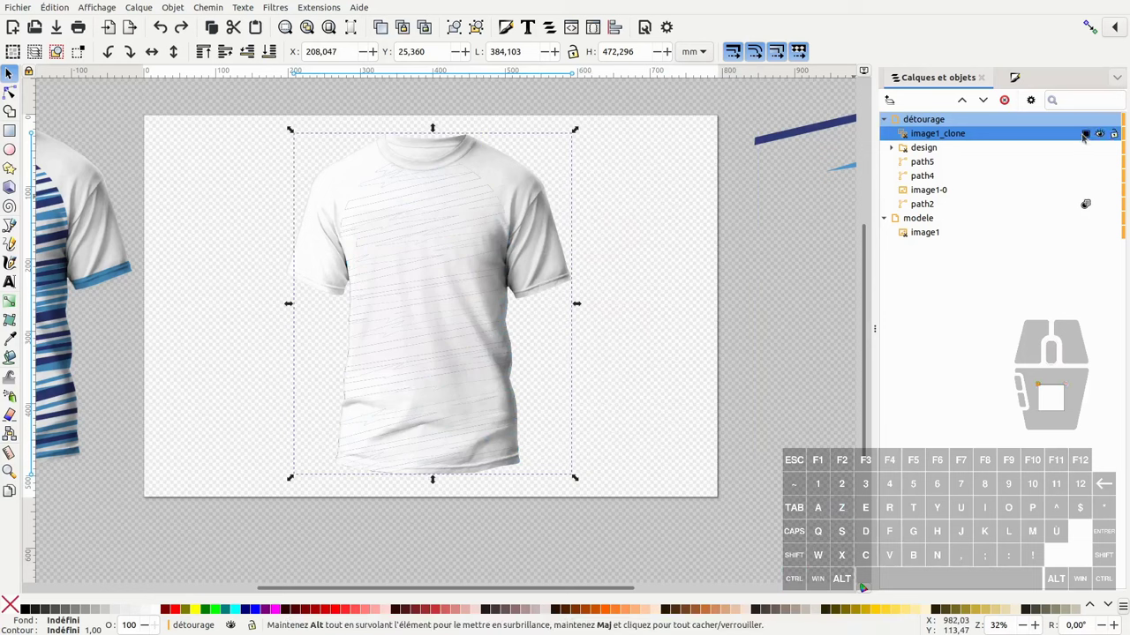